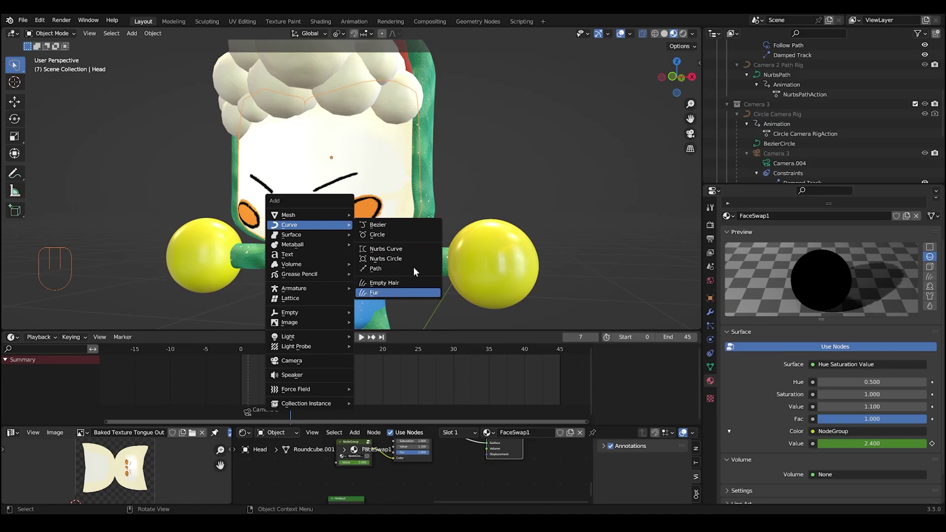
- Orbit and zoom around the orange Quick Fur beard to view it from the side
{"action": "scroll", "scroll_direction": "down", "scroll_amount": 3}
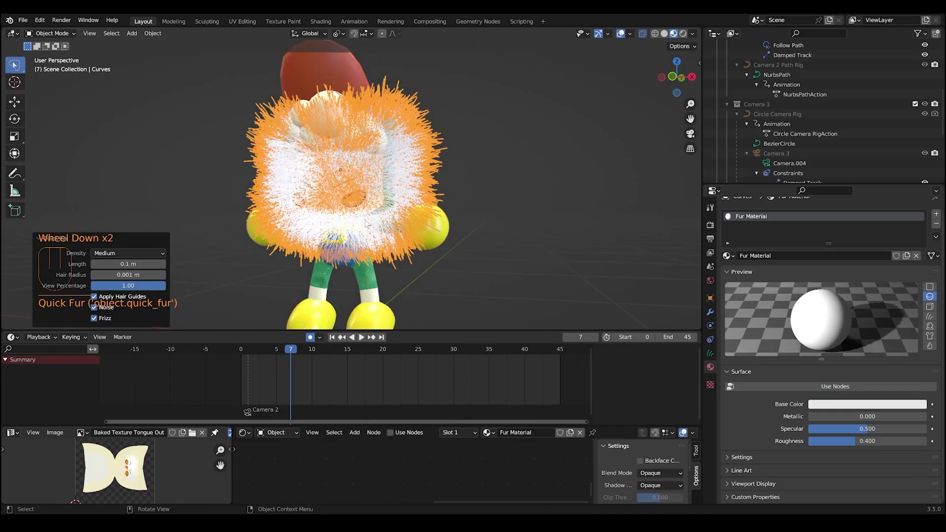
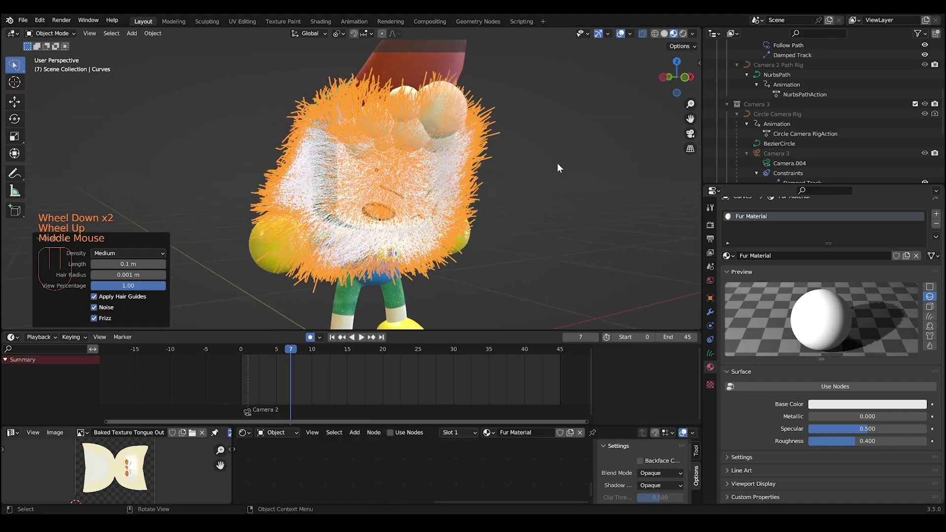
{"action": "left_click_drag", "start_coordinate": [517, 202], "coordinate": [762, 334]}
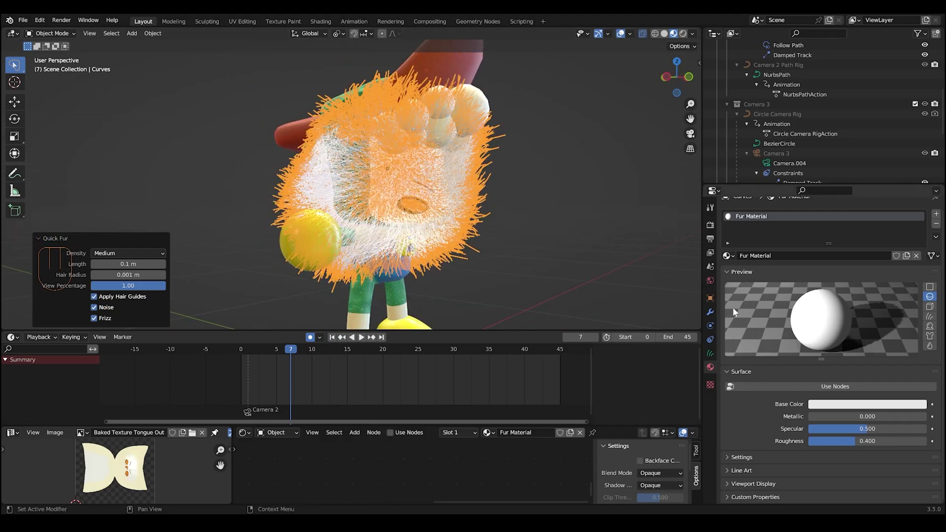
{"action": "left_click_drag", "start_coordinate": [492, 254], "coordinate": [485, 266]}
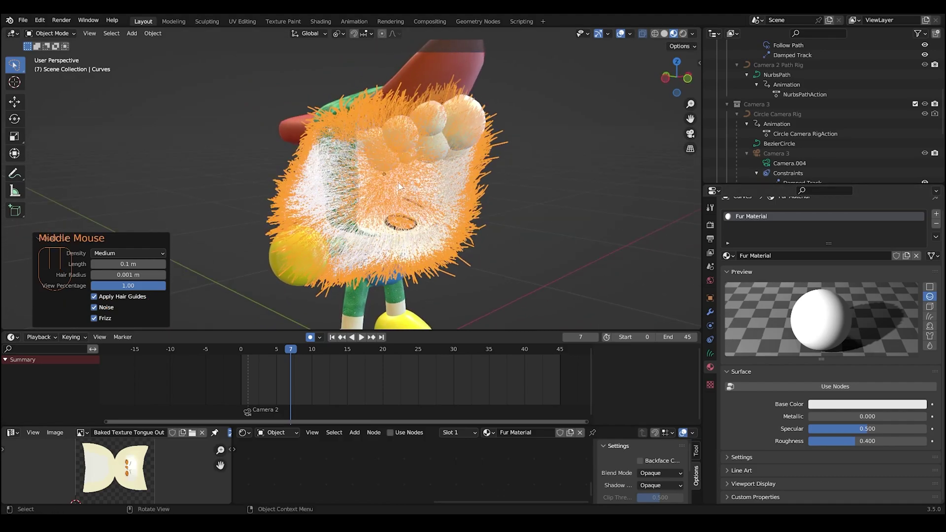
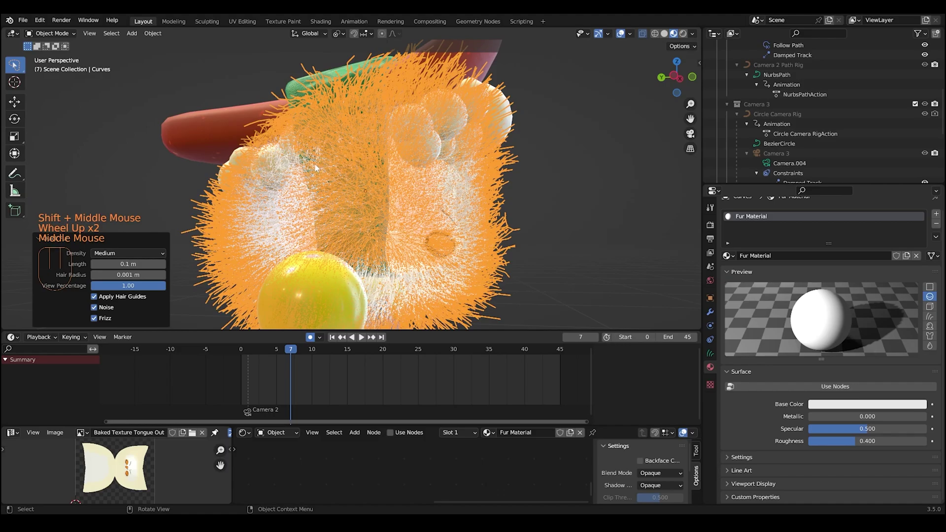
{"action": "scroll", "scroll_direction": "down", "scroll_amount": 3}
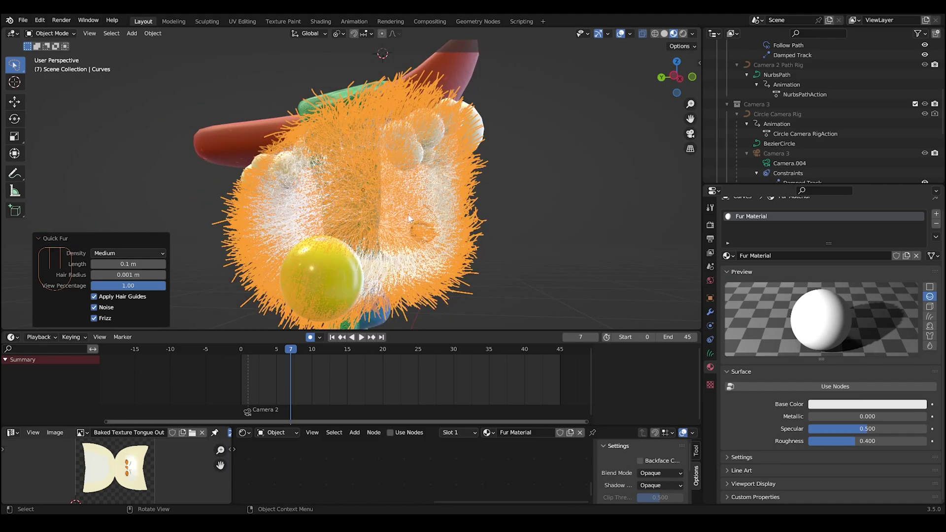
{"action": "left_click_drag", "start_coordinate": [458, 228], "coordinate": [432, 230]}
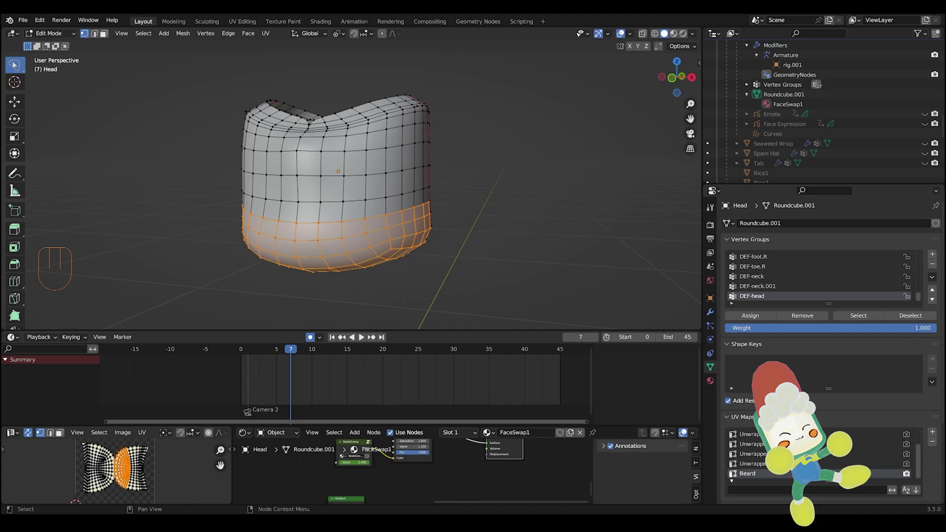
- Separate the head geometry with P, rename the new Head.001 object to Beard, and move to frame 14
{"action": "key", "text": "p"}
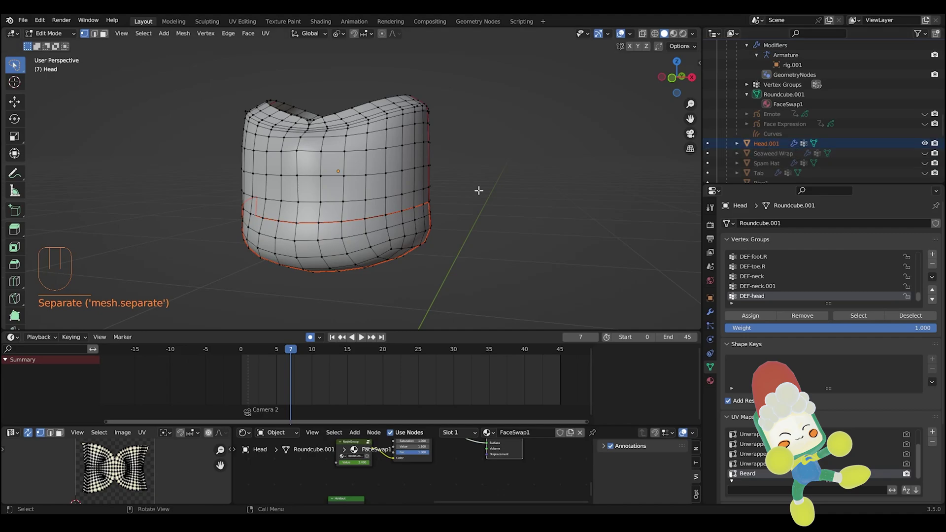
{"action": "left_click", "coordinate": [767, 149]}
{"action": "left_click_drag", "start_coordinate": [767, 149], "coordinate": [849, 138]}
{"action": "scroll", "scroll_direction": "up", "scroll_amount": 3}
{"action": "left_click", "coordinate": [682, 34]}
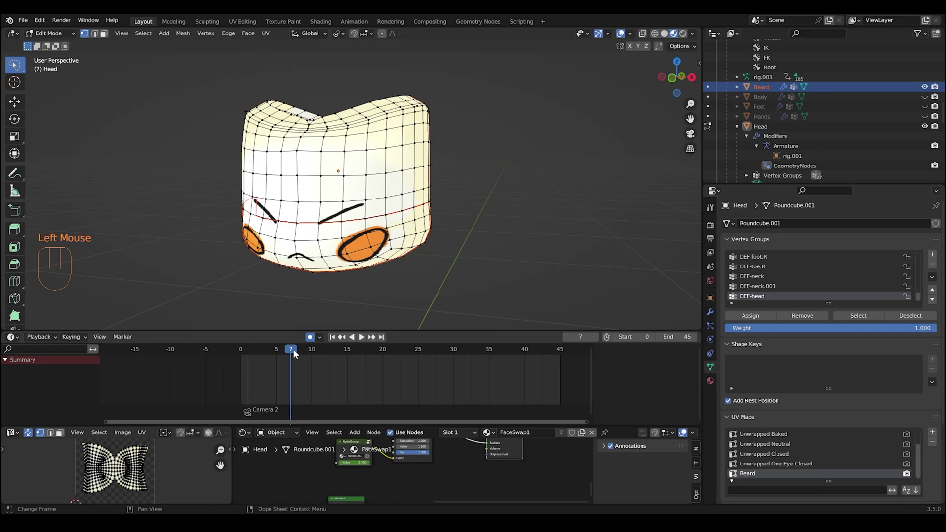
{"action": "left_click_drag", "start_coordinate": [289, 356], "coordinate": [339, 335]}
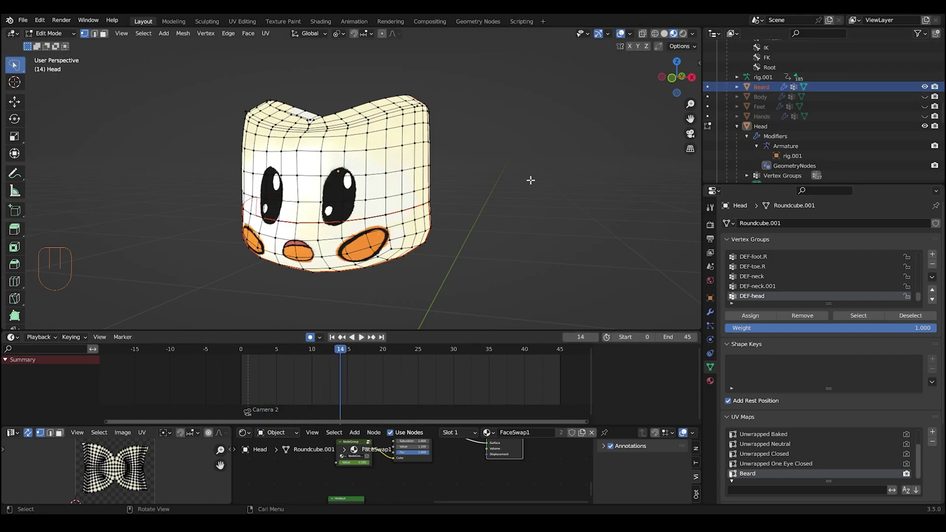
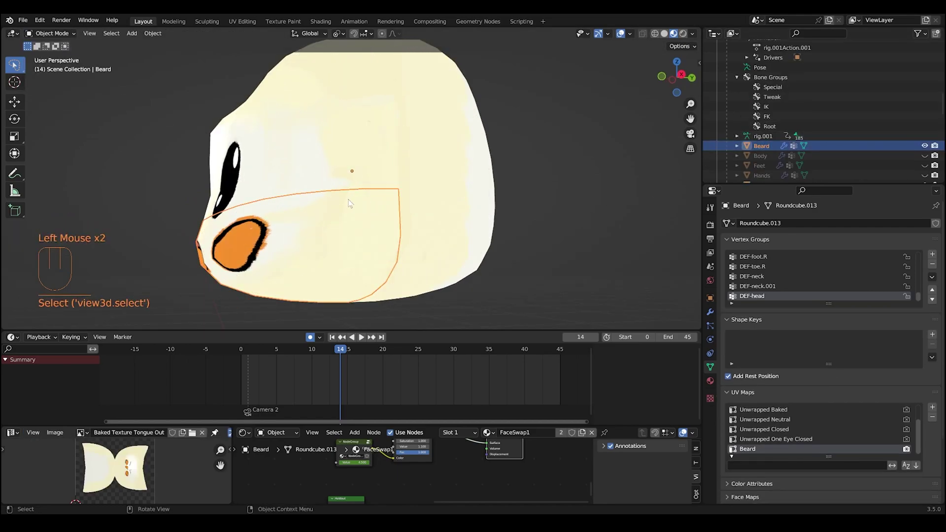
- Select Beard with Head active and parent Beard to Head via Ctrl+P Object
{"action": "left_click", "coordinate": [375, 162]}
{"action": "scroll", "scroll_direction": "down", "scroll_amount": 3}
{"action": "key", "text": "p"}
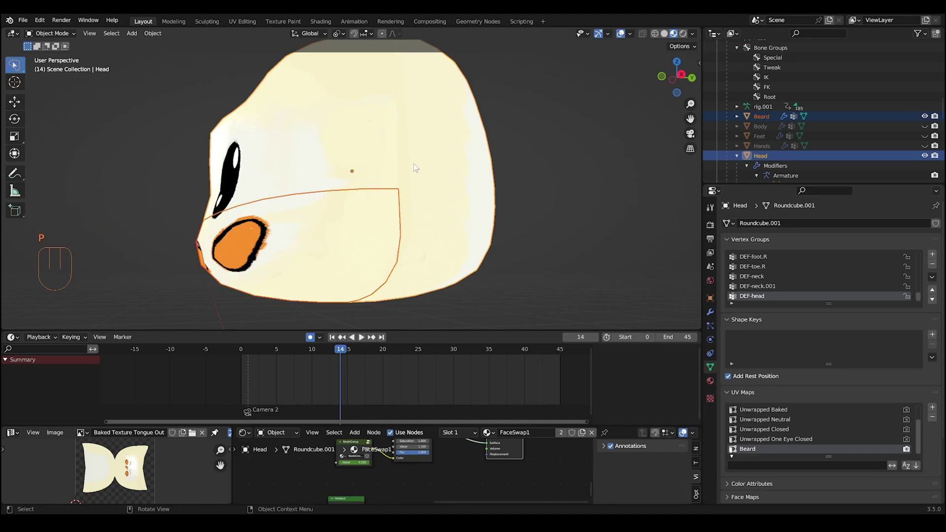
{"action": "key", "text": "ctrl+p"}
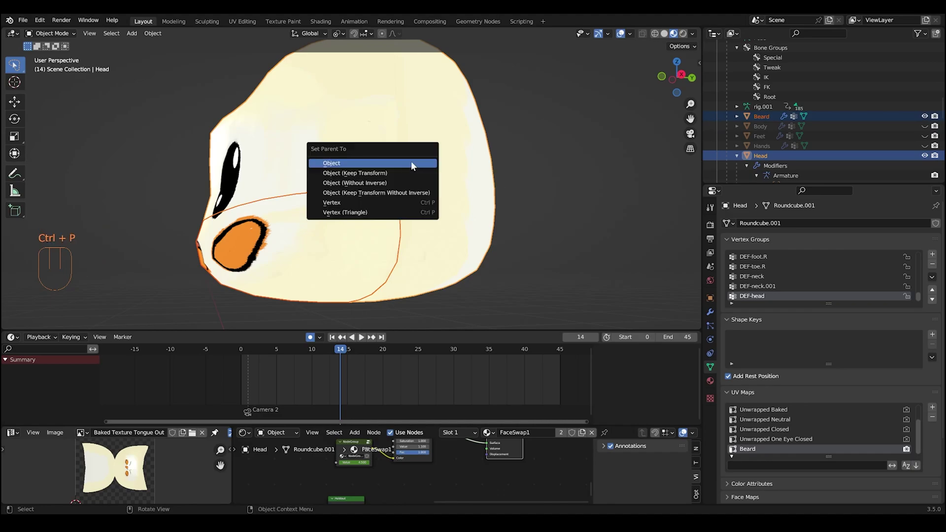
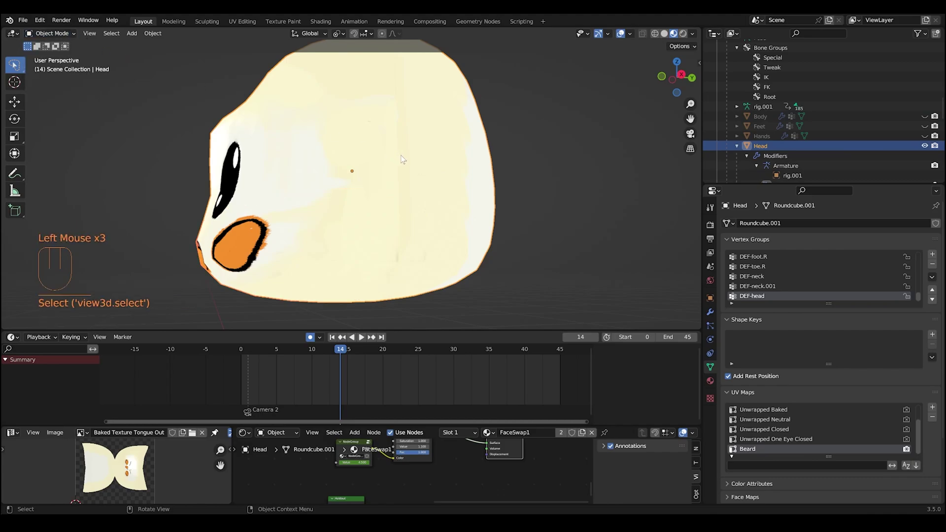
{"action": "key", "text": "g"}
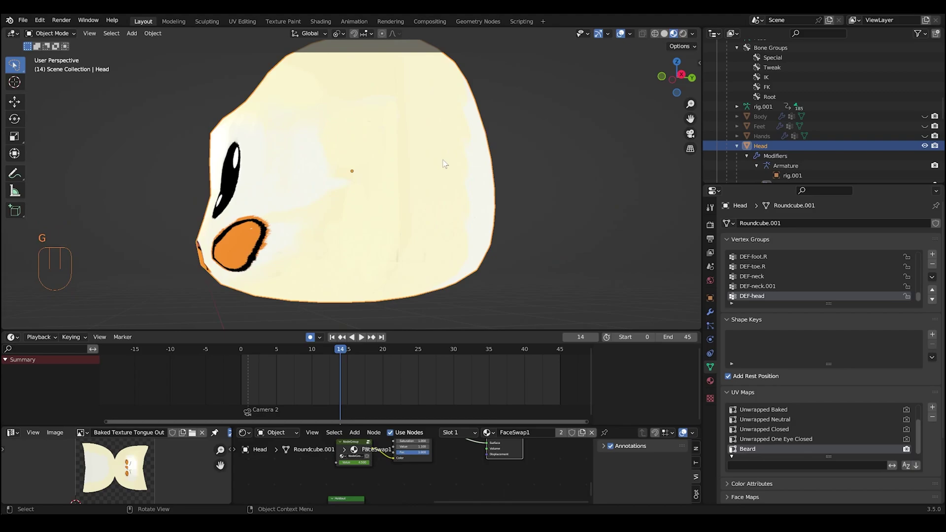
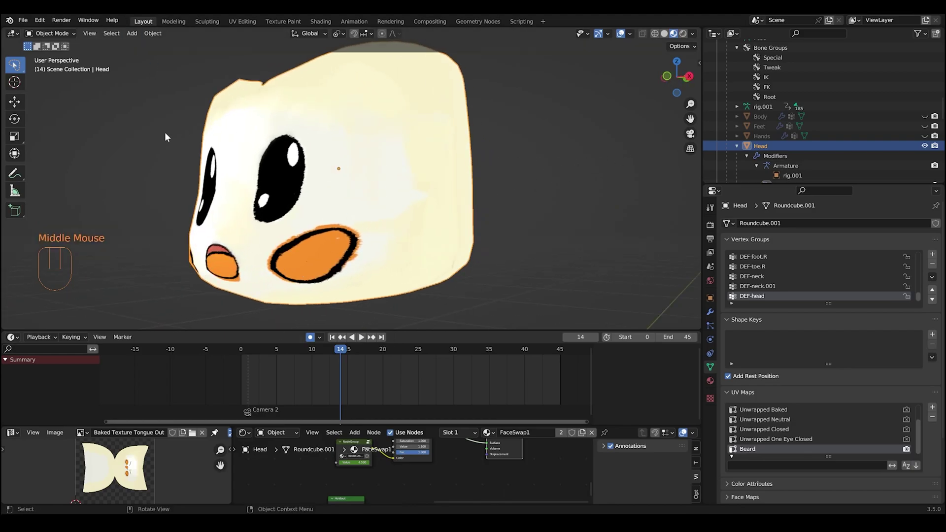
{"action": "left_click_drag", "start_coordinate": [334, 353], "coordinate": [341, 335]}
{"action": "scroll", "scroll_direction": "up", "scroll_amount": 3}
- Zoom the viewport on the isolated Beard object before adding Quick Fur
{"action": "scroll", "scroll_direction": "down", "scroll_amount": 3}
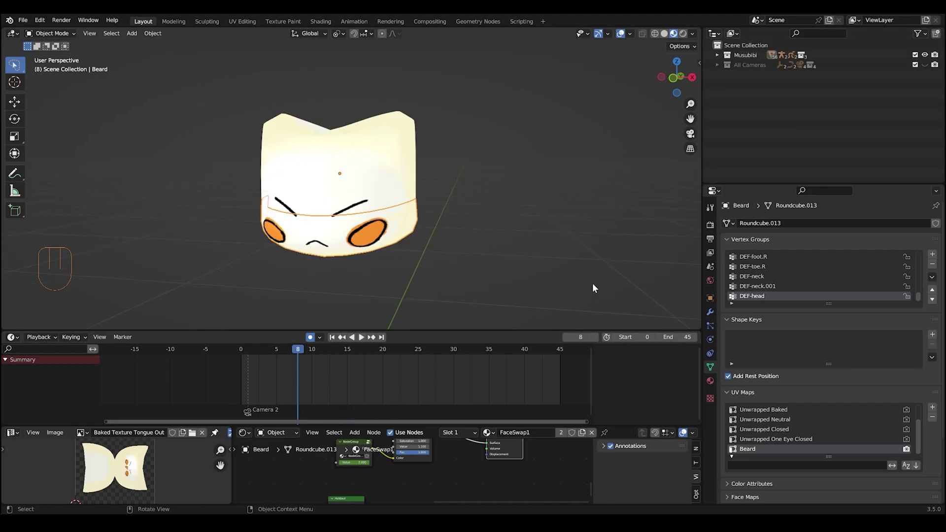
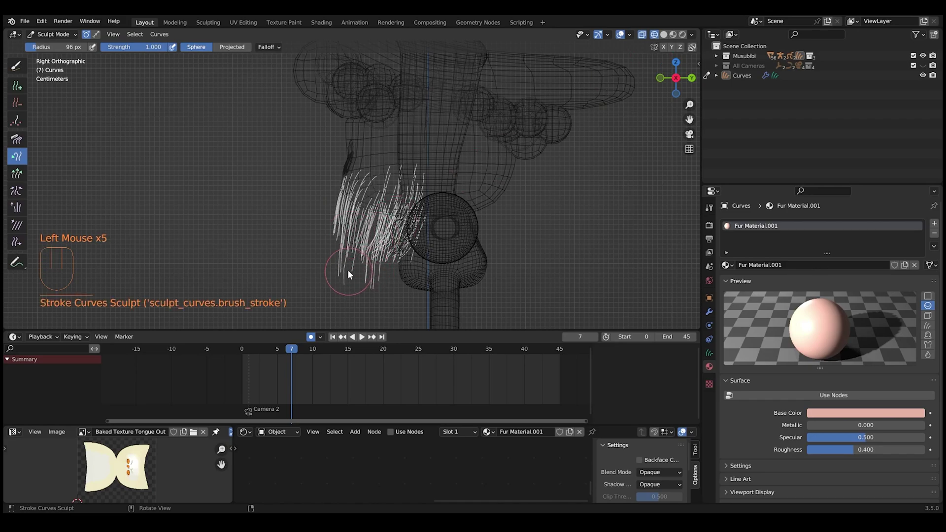
- Sculpt the beard fur strands downward in the right orthographic view
{"action": "left_click_drag", "start_coordinate": [354, 263], "coordinate": [351, 285]}
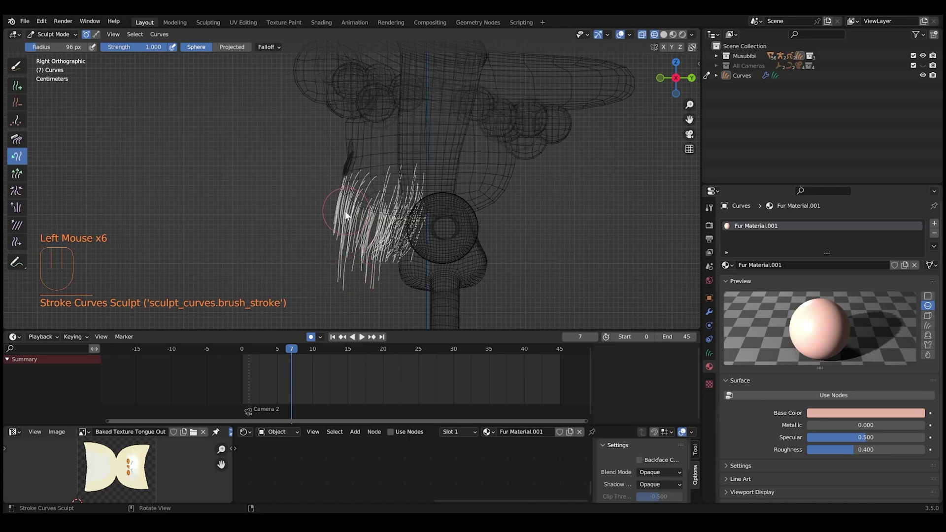
{"action": "left_click_drag", "start_coordinate": [384, 245], "coordinate": [382, 271]}
{"action": "left_click_drag", "start_coordinate": [377, 259], "coordinate": [378, 281]}
{"action": "left_click_drag", "start_coordinate": [355, 236], "coordinate": [352, 276]}
{"action": "left_click_drag", "start_coordinate": [351, 245], "coordinate": [548, 235]}
- Switch to front orthographic view and sculpt the fur strands across the beard
{"action": "middle_click", "coordinate": [352, 249]}
{"action": "key", "text": "KP_3"}
{"action": "key", "text": "KP_1"}
{"action": "key", "text": "KP_1"}
{"action": "key", "text": "KP_1"}
{"action": "key", "text": "KP_1"}
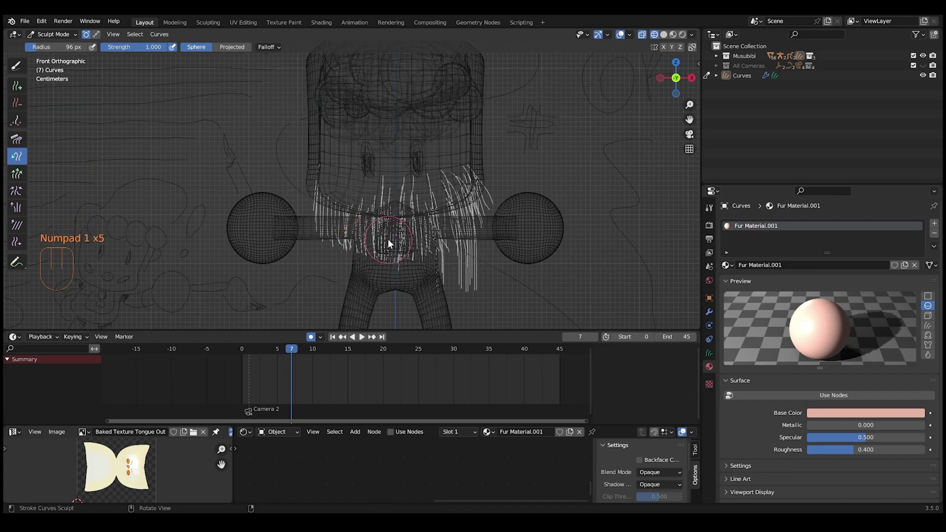
{"action": "left_click_drag", "start_coordinate": [401, 266], "coordinate": [416, 244]}
{"action": "left_click_drag", "start_coordinate": [422, 255], "coordinate": [422, 262]}
{"action": "left_click_drag", "start_coordinate": [431, 240], "coordinate": [440, 248]}
{"action": "left_click_drag", "start_coordinate": [443, 251], "coordinate": [441, 270]}
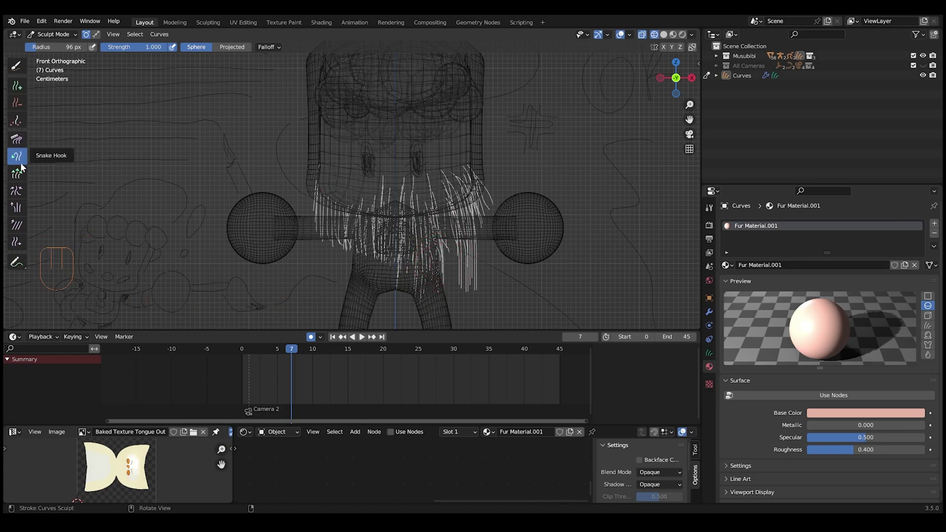
{"action": "left_click_drag", "start_coordinate": [469, 290], "coordinate": [475, 265]}
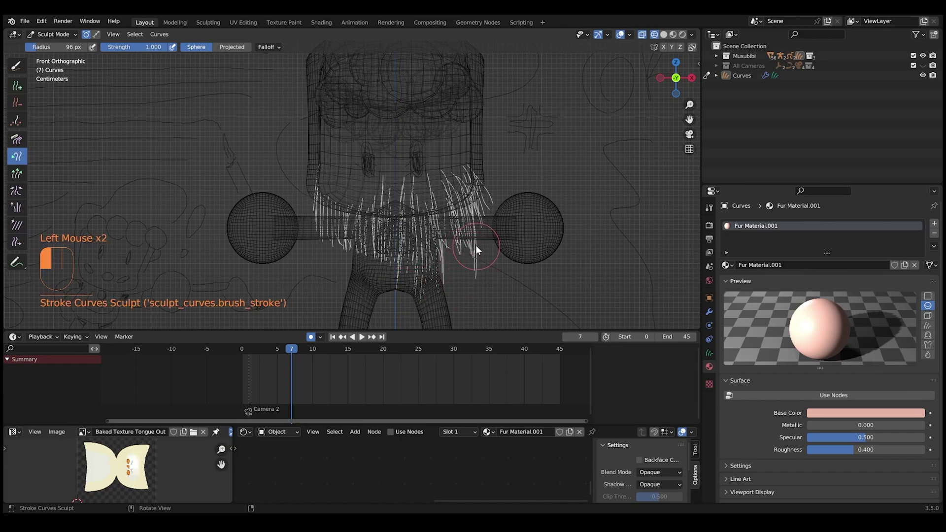
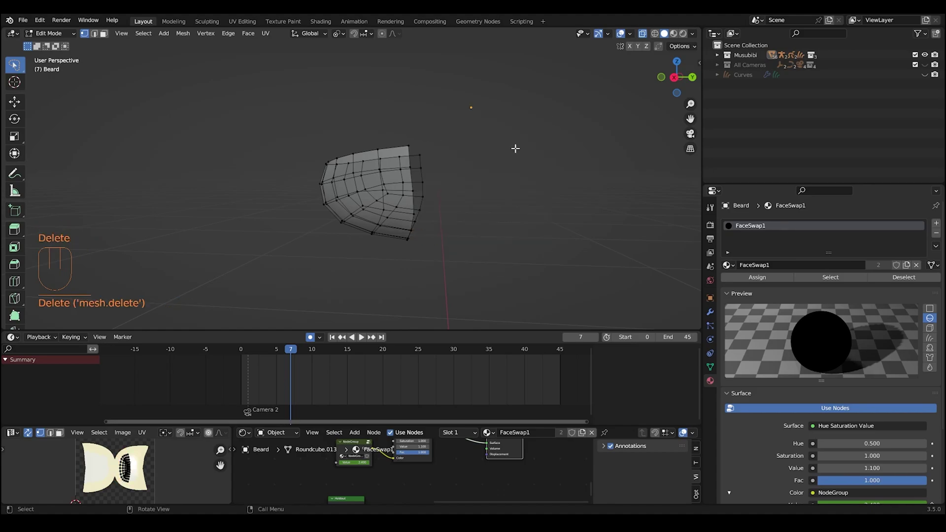
- Leave Edit Mode on the Beard object and return to Object Mode
{"action": "key", "text": "KP_0"}
{"action": "left_click_drag", "start_coordinate": [68, 39], "coordinate": [72, 48]}
{"action": "middle_click", "coordinate": [68, 39]}
{"action": "scroll", "scroll_direction": "down", "scroll_amount": 3}
{"action": "left_click", "coordinate": [678, 41]}
{"action": "left_click_drag", "start_coordinate": [550, 116], "coordinate": [487, 118]}
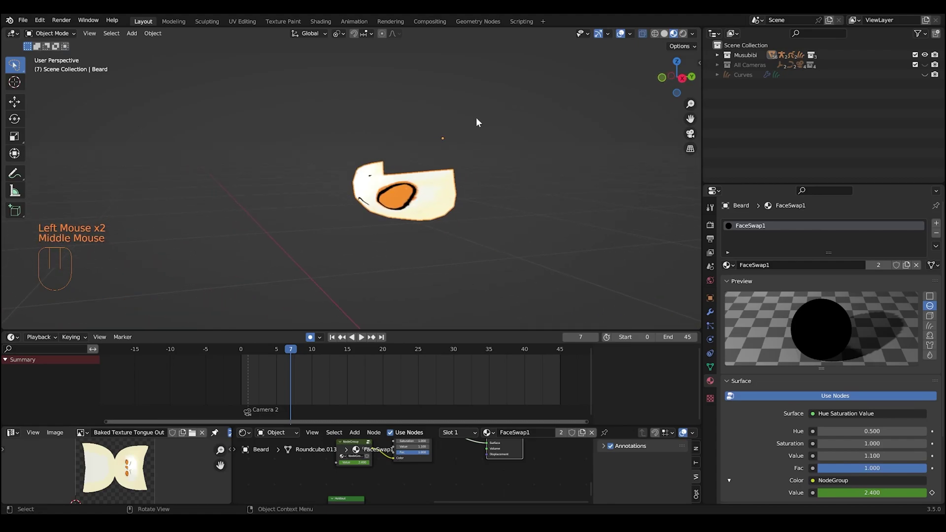
{"action": "left_click_drag", "start_coordinate": [75, 36], "coordinate": [61, 58]}
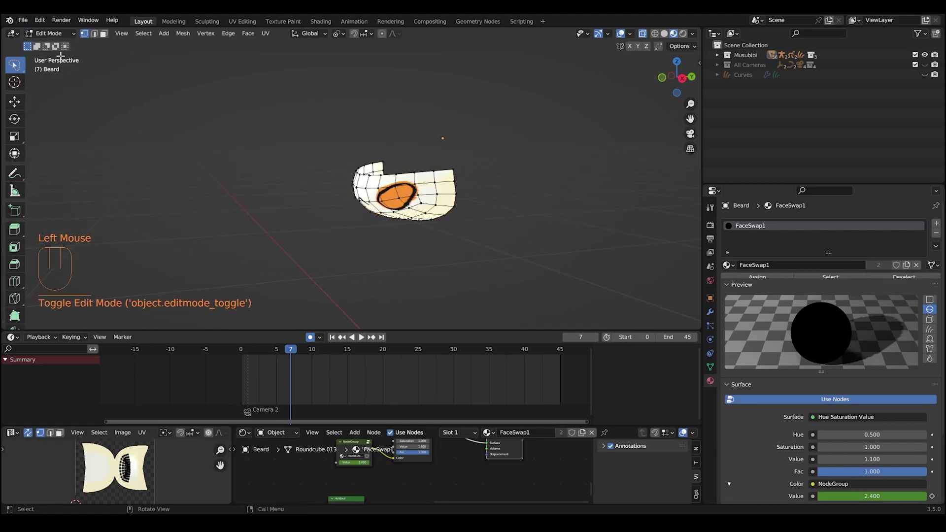
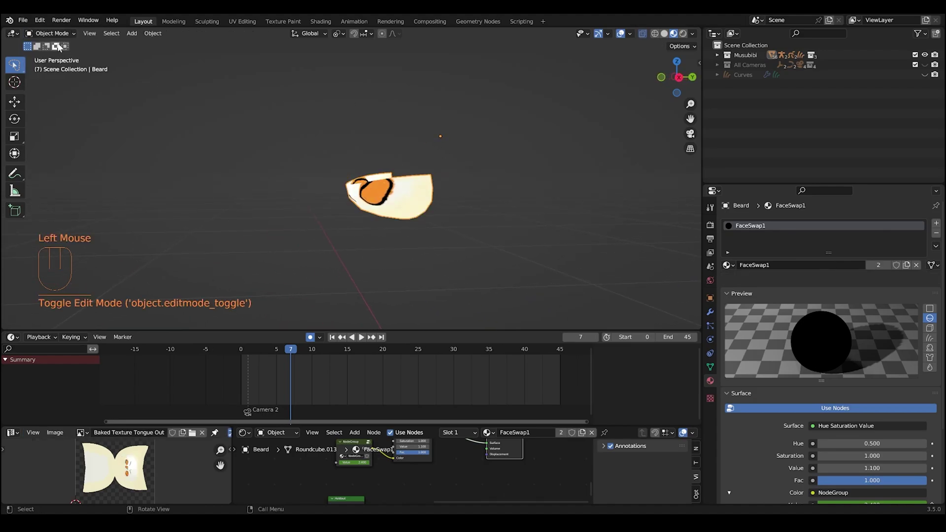
- Unhide everything with Alt+H so the whole rice-ball character shows, and frame it
{"action": "left_click_drag", "start_coordinate": [319, 147], "coordinate": [296, 146]}
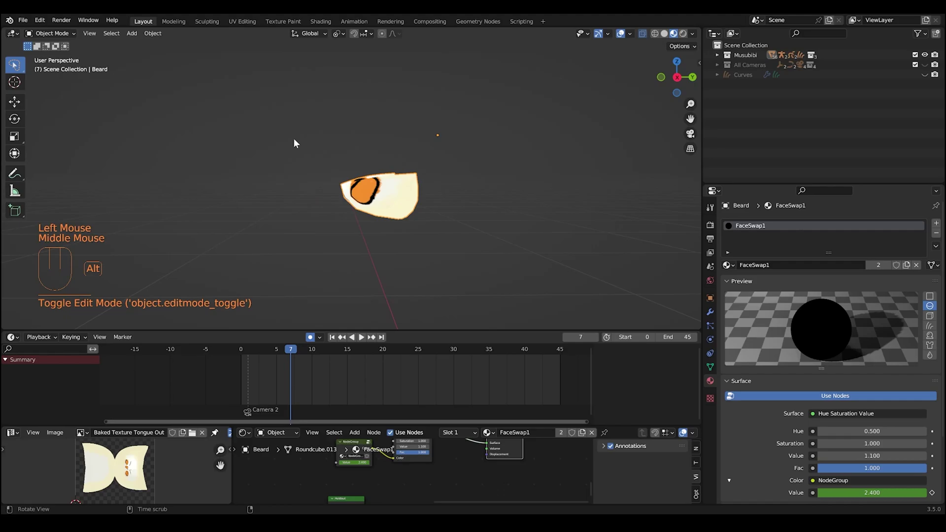
{"action": "key", "text": "alt+h"}
{"action": "left_click_drag", "start_coordinate": [340, 165], "coordinate": [460, 181]}
{"action": "left_click", "coordinate": [460, 181]}
- Exit Beard's Edit Mode and bring up the Shift+A add-object list
{"action": "scroll", "scroll_direction": "up", "scroll_amount": 3}
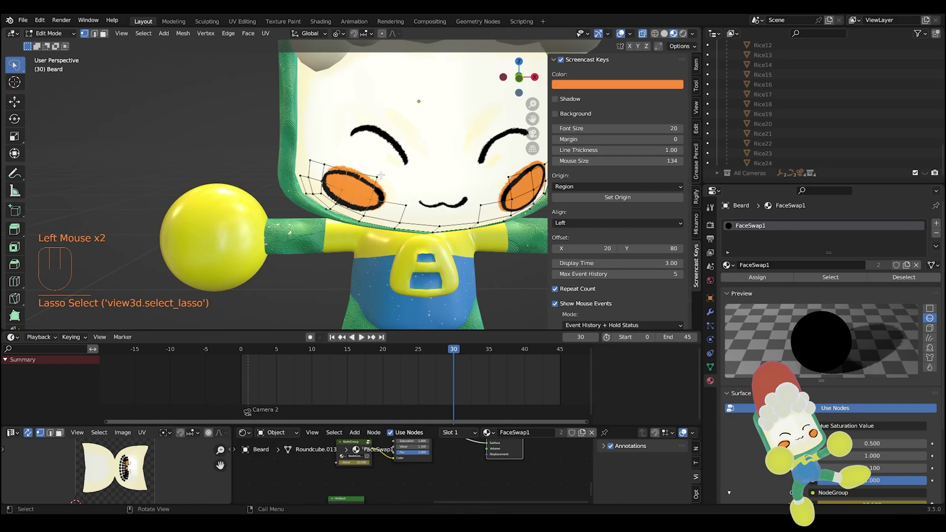
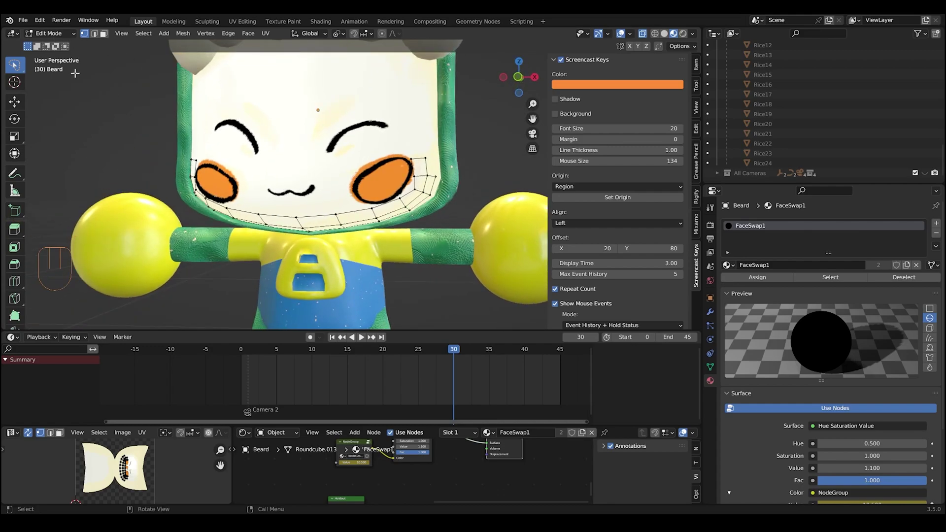
{"action": "left_click", "coordinate": [53, 41]}
{"action": "key", "text": "shift+a"}
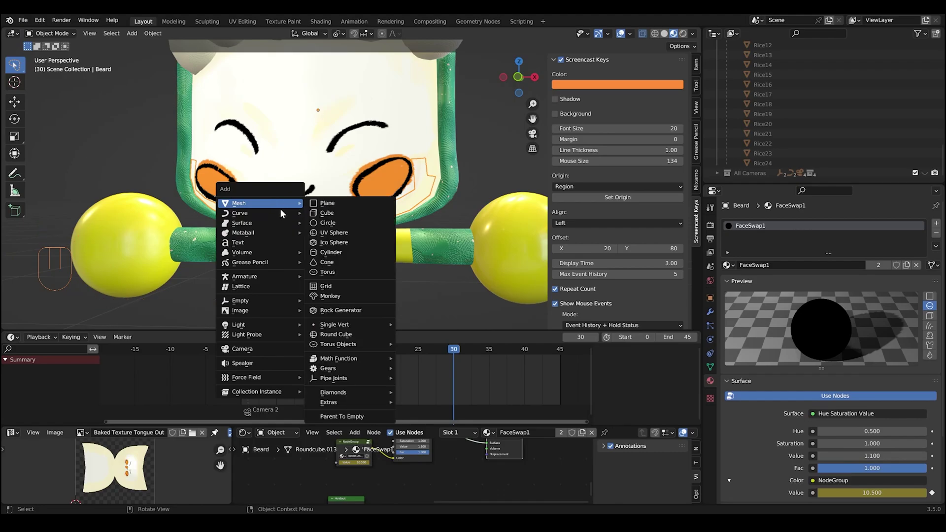
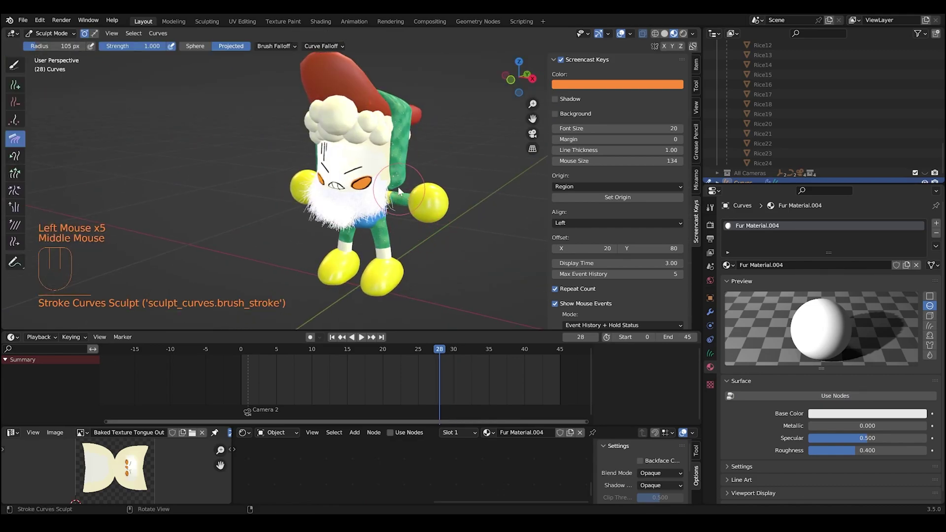
- Orbit around the character's head in Sculpt Mode, undoing one stroke, and face its front
{"action": "left_click_drag", "start_coordinate": [387, 185], "coordinate": [300, 218]}
{"action": "left_click_drag", "start_coordinate": [358, 210], "coordinate": [423, 204]}
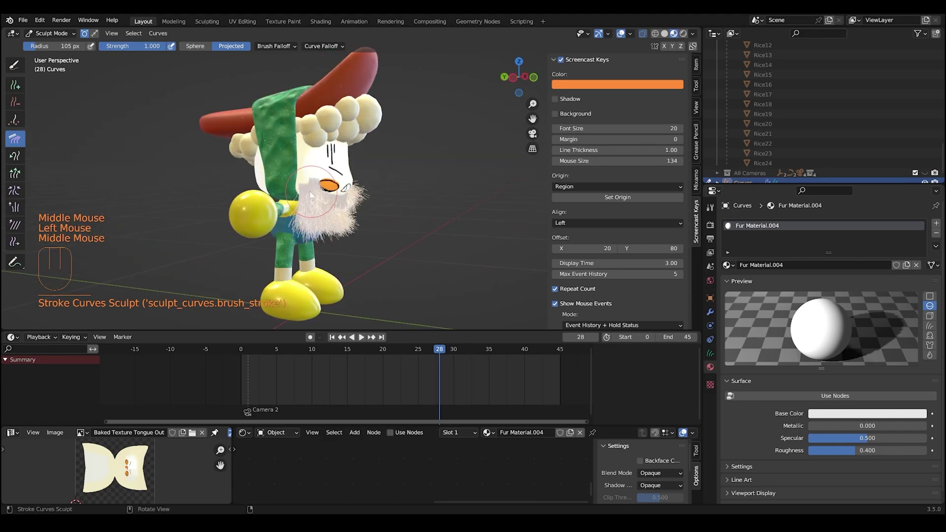
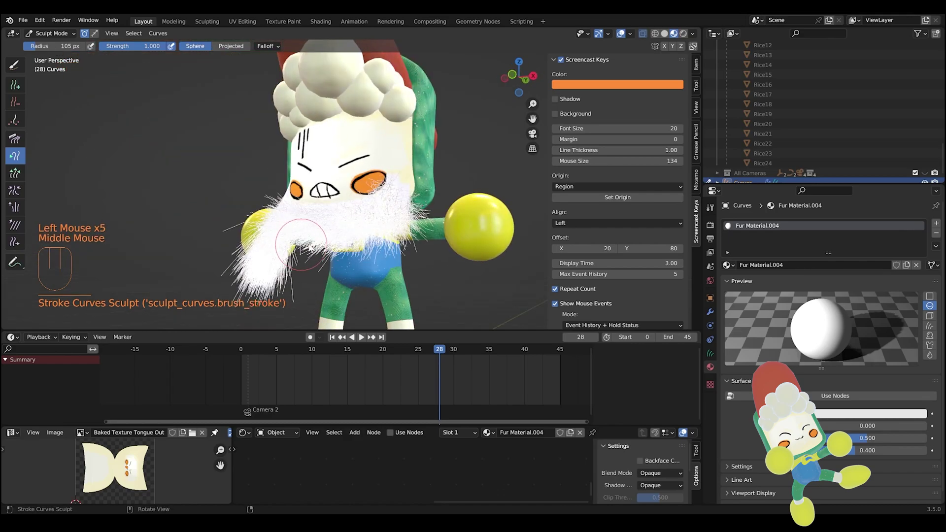
{"action": "key", "text": "ctrl+z"}
{"action": "left_click_drag", "start_coordinate": [320, 248], "coordinate": [338, 246]}
{"action": "scroll", "scroll_direction": "down", "scroll_amount": 3}
{"action": "left_click_drag", "start_coordinate": [337, 245], "coordinate": [340, 280]}
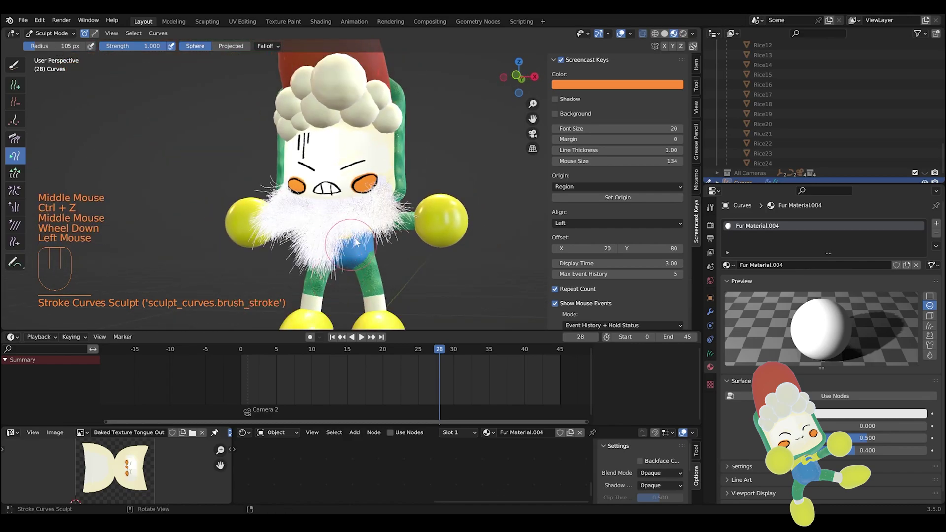
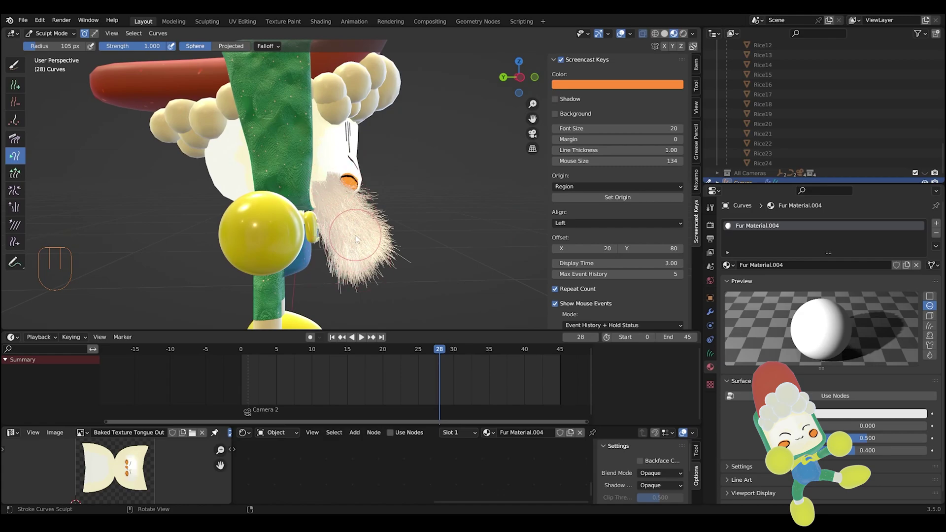
{"action": "middle_click", "coordinate": [447, 268]}
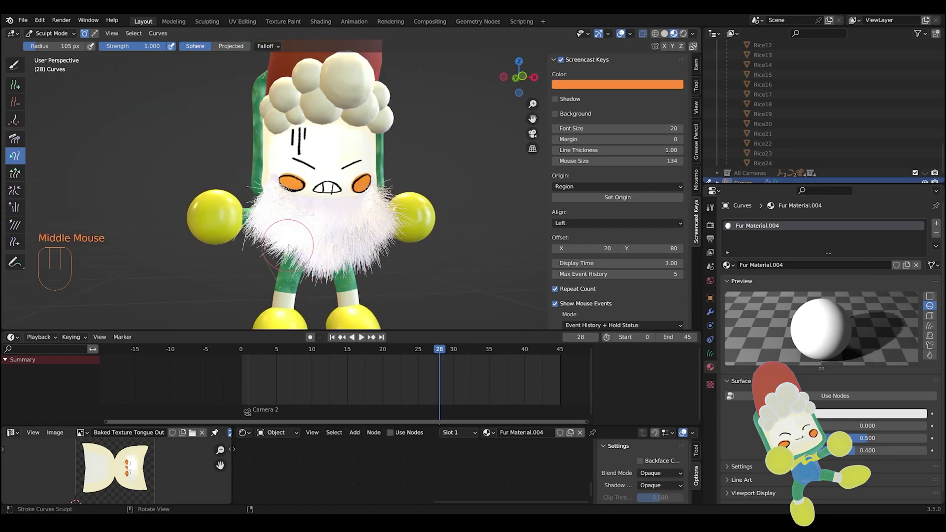
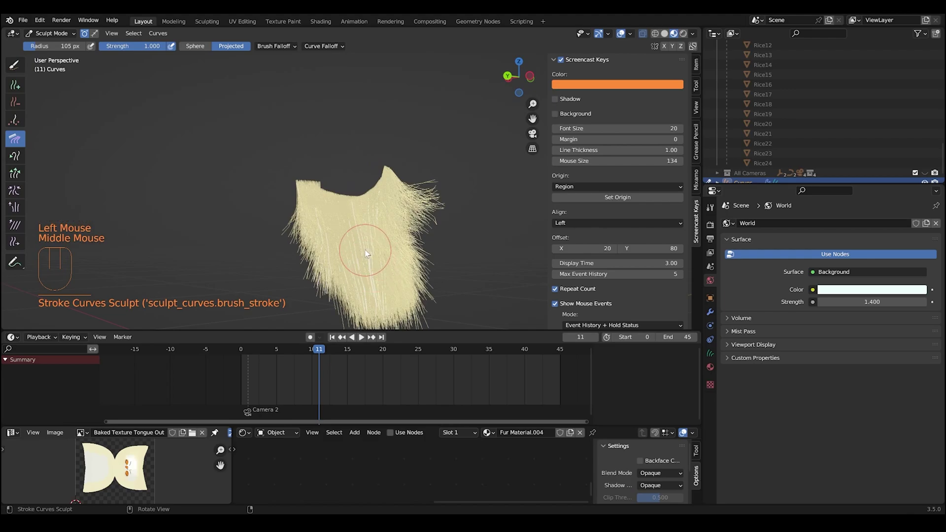
- Rotate the view around the Curves object before opening its modifier stack
{"action": "middle_click", "coordinate": [372, 223]}
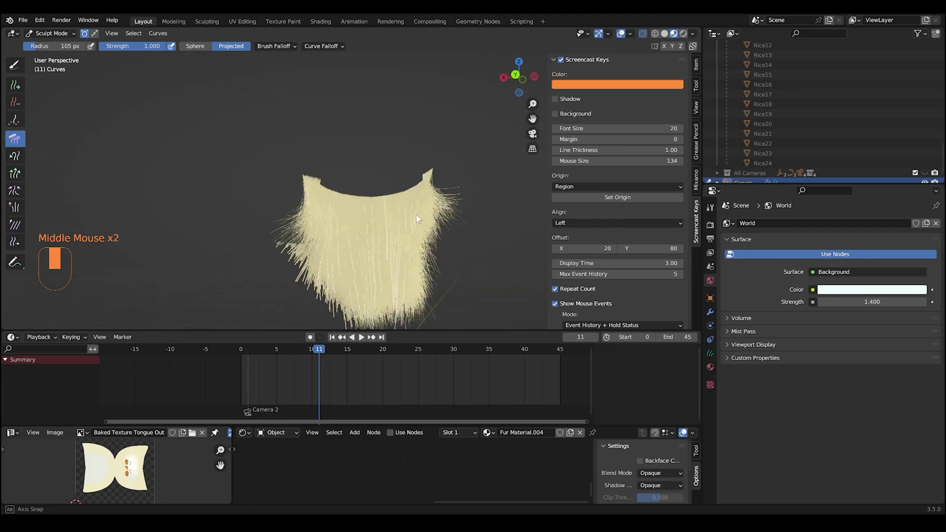
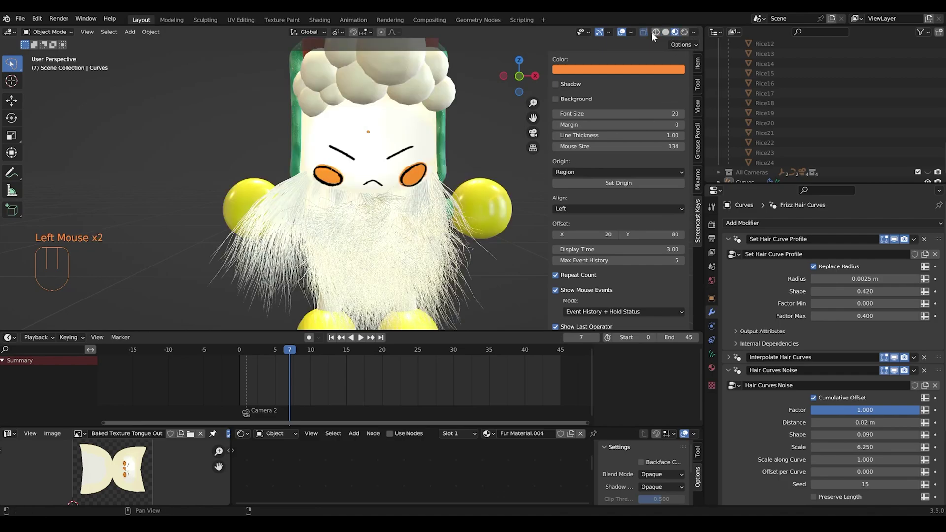
- Switch the viewport to solid shading and start editing the Frizz hair curves
{"action": "left_click_drag", "start_coordinate": [655, 36], "coordinate": [666, 36]}
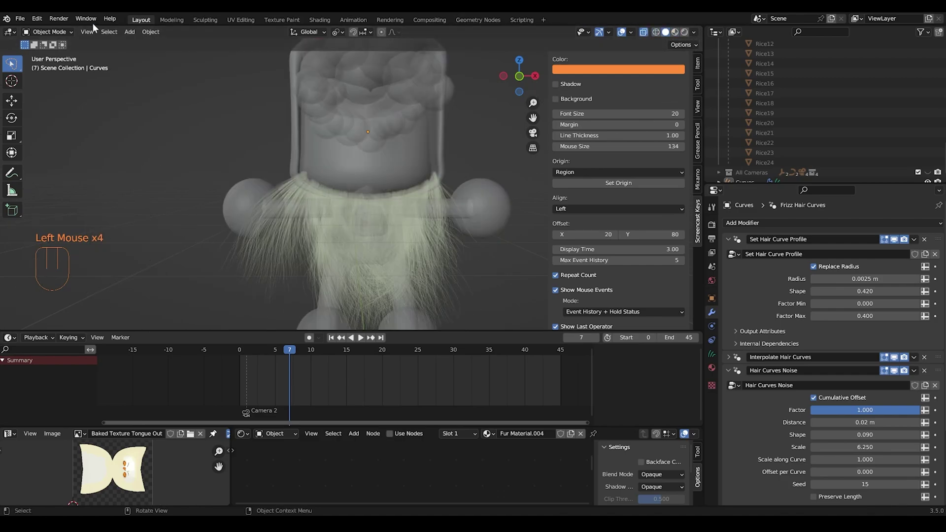
{"action": "left_click", "coordinate": [294, 212]}
{"action": "left_click", "coordinate": [67, 43]}
{"action": "left_click_drag", "start_coordinate": [64, 38], "coordinate": [59, 60]}
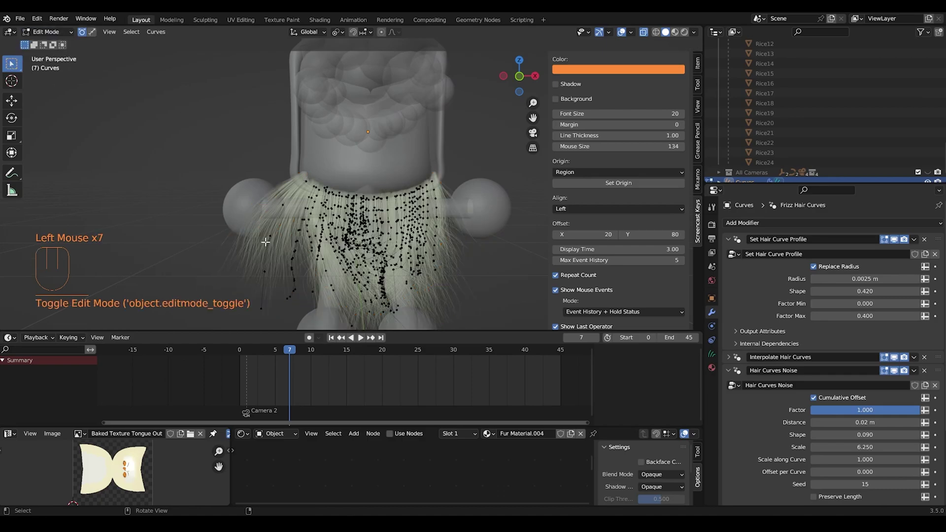
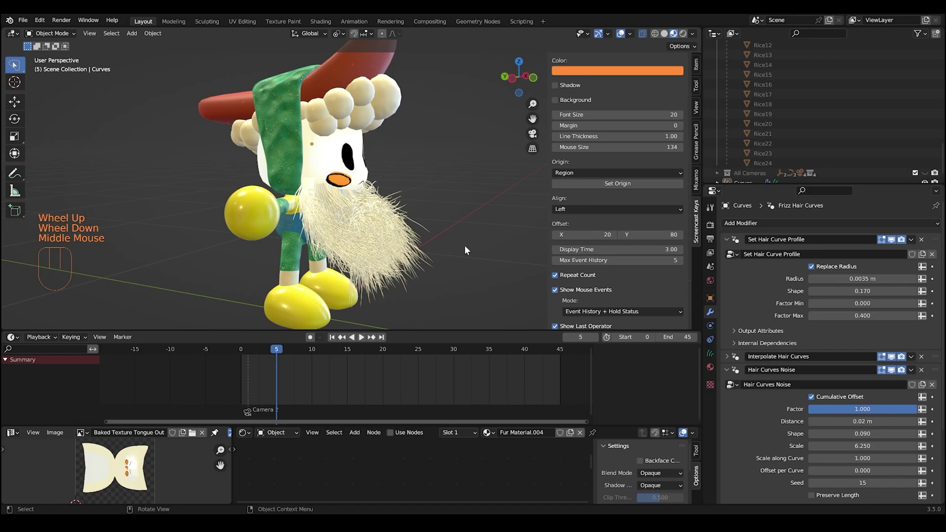
- Collapse the Curves object's hair modifiers and reveal the curve profile (radius 0.002 m, shape 0.500)
{"action": "left_click", "coordinate": [819, 165]}
{"action": "scroll", "scroll_direction": "down", "scroll_amount": 3}
{"action": "left_click", "coordinate": [730, 241]}
{"action": "left_click", "coordinate": [727, 270]}
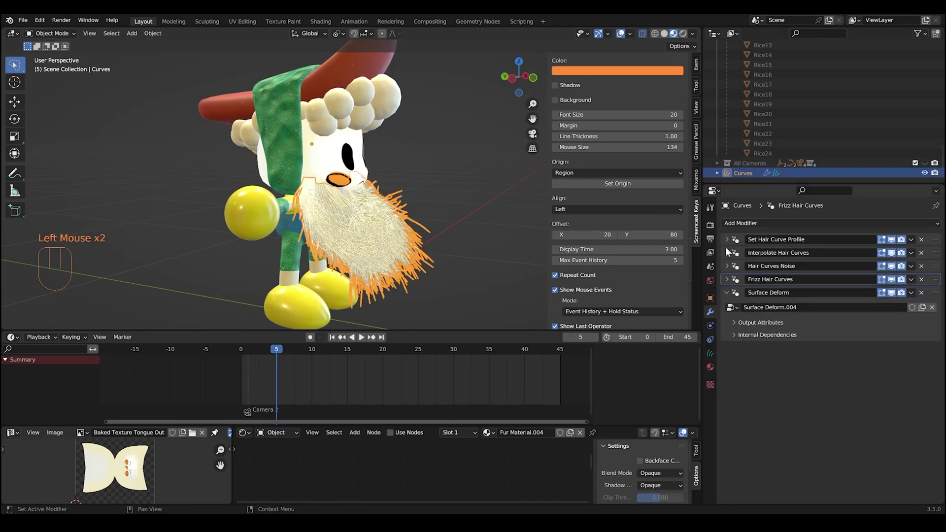
{"action": "left_click", "coordinate": [728, 243]}
{"action": "scroll", "scroll_direction": "up", "scroll_amount": 3}
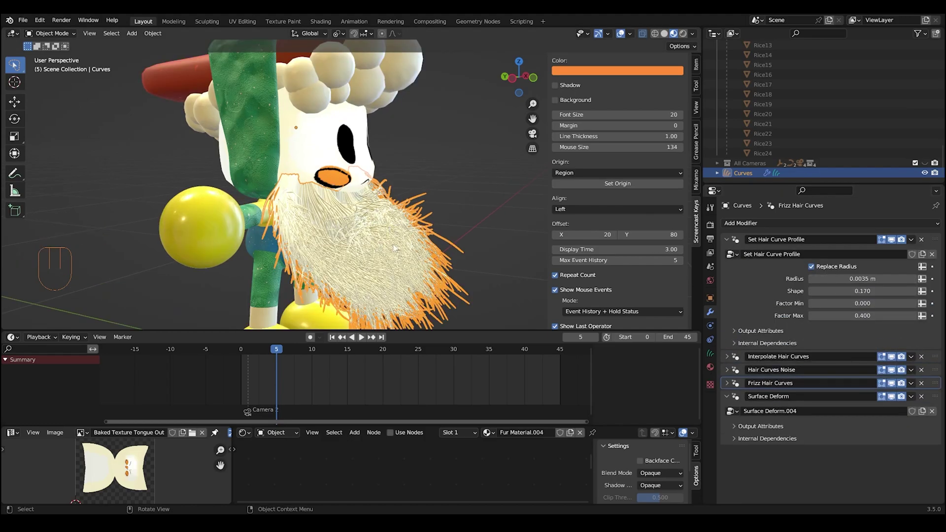
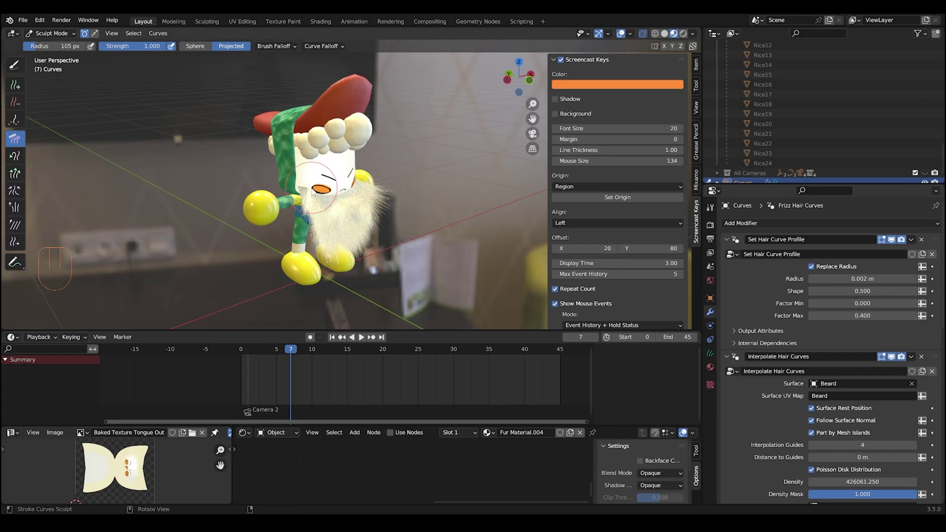
{"action": "scroll", "scroll_direction": "up", "scroll_amount": 3}
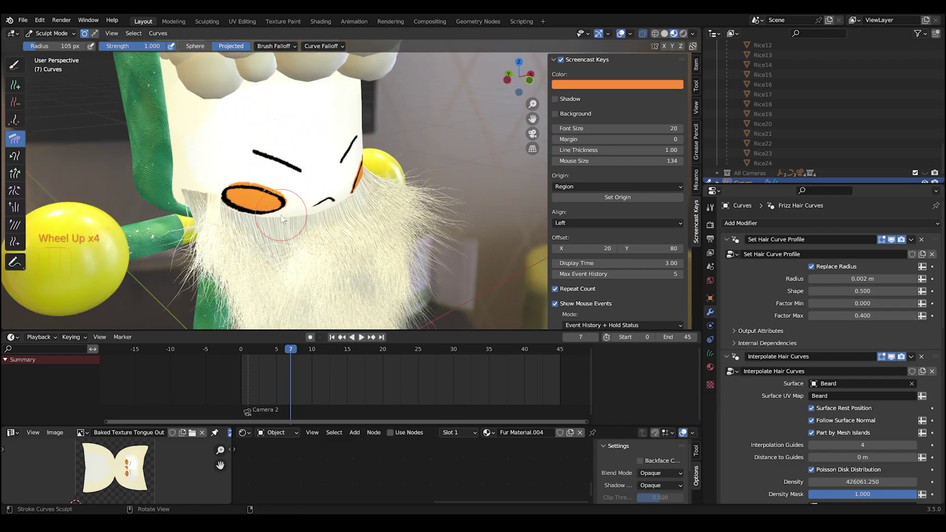
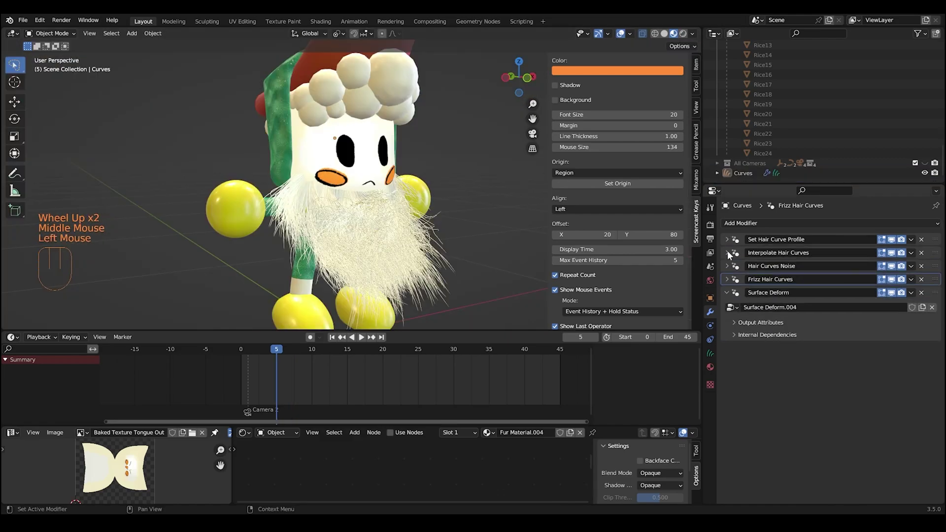
- Expand the Interpolate Hair Curves modifier to reach its Density setting on the Beard surface
{"action": "left_click", "coordinate": [728, 254]}
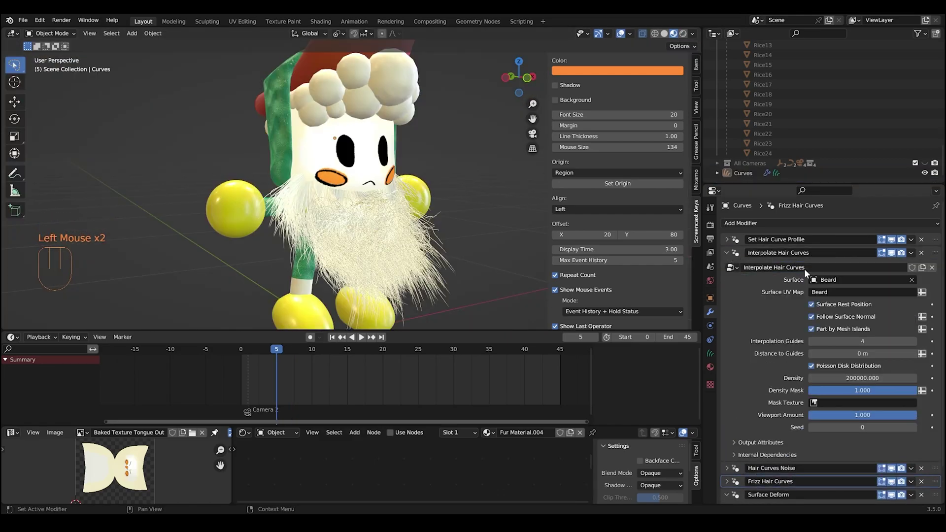
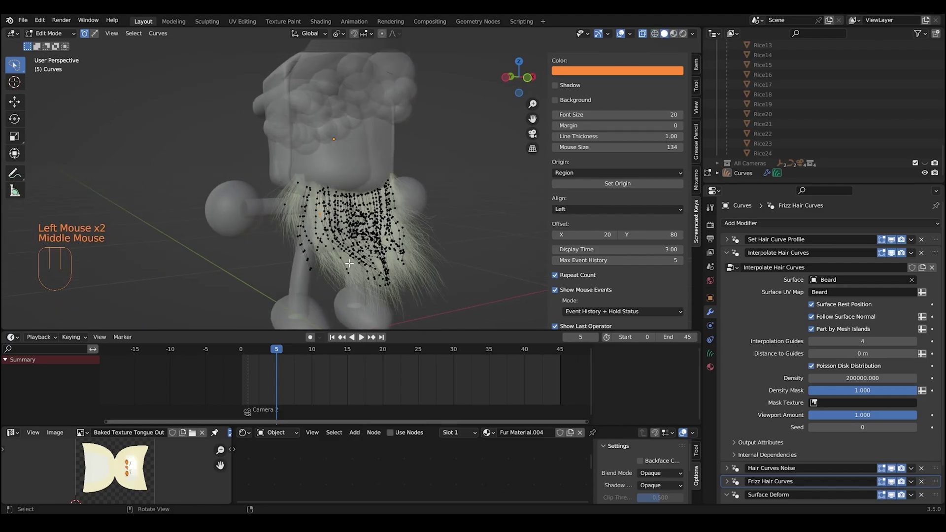
{"action": "scroll", "scroll_direction": "up", "scroll_amount": 3}
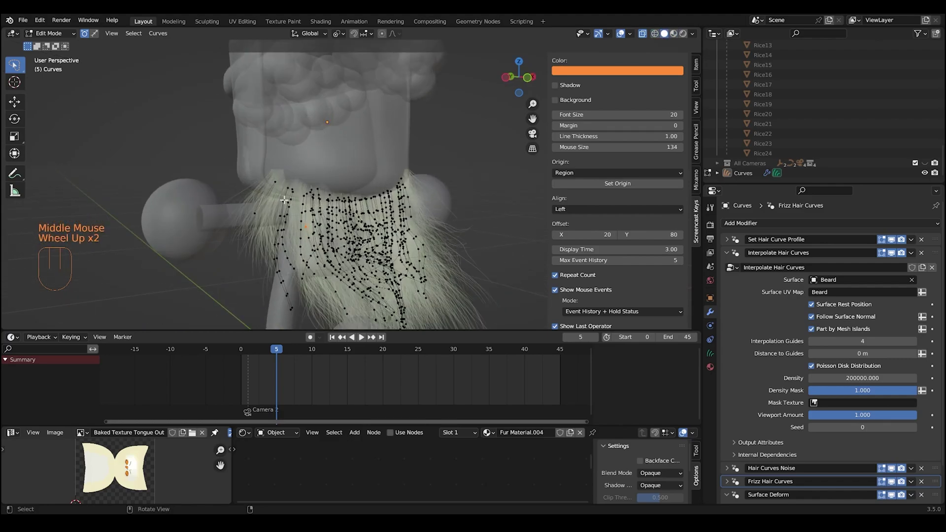
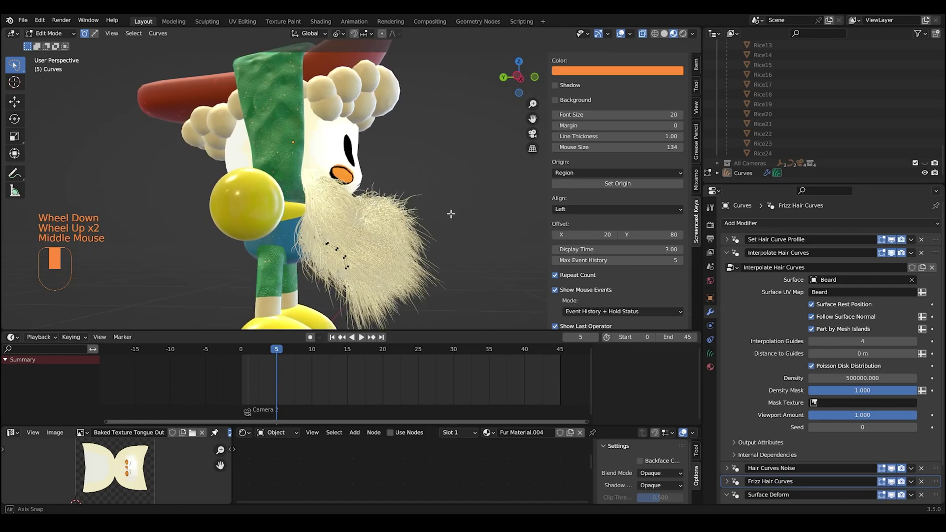
- Give Hair Curves Noise shape -0.240 and seed 11, then reveal the Frizz Hair Curves settings
{"action": "left_click", "coordinate": [725, 271]}
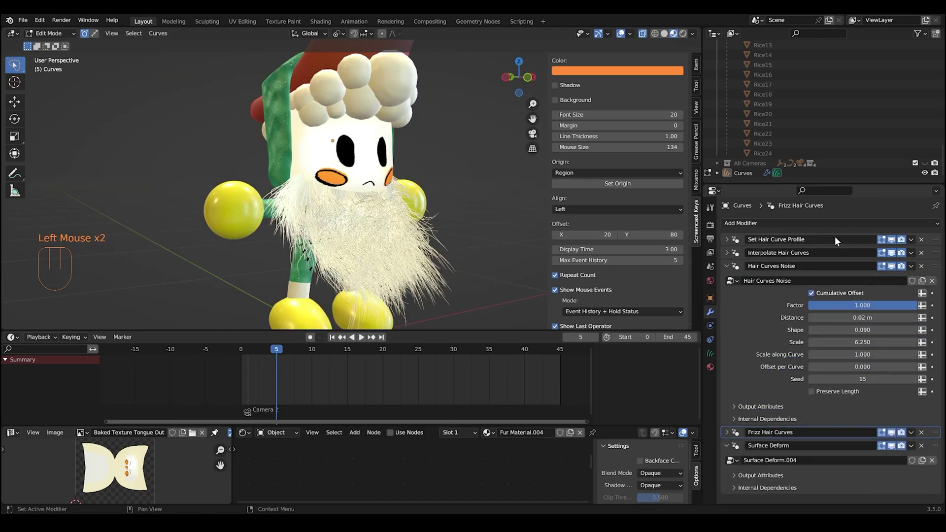
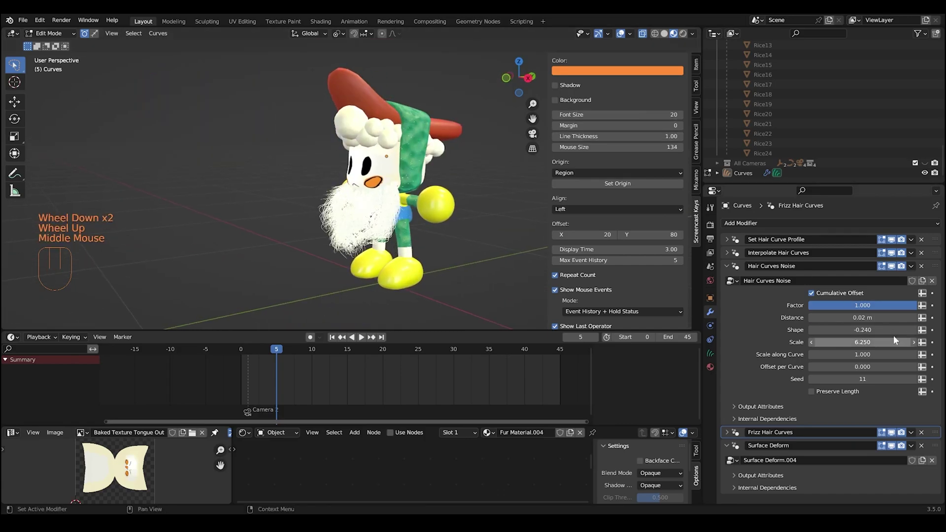
{"action": "left_click", "coordinate": [730, 274]}
{"action": "left_click", "coordinate": [729, 282]}
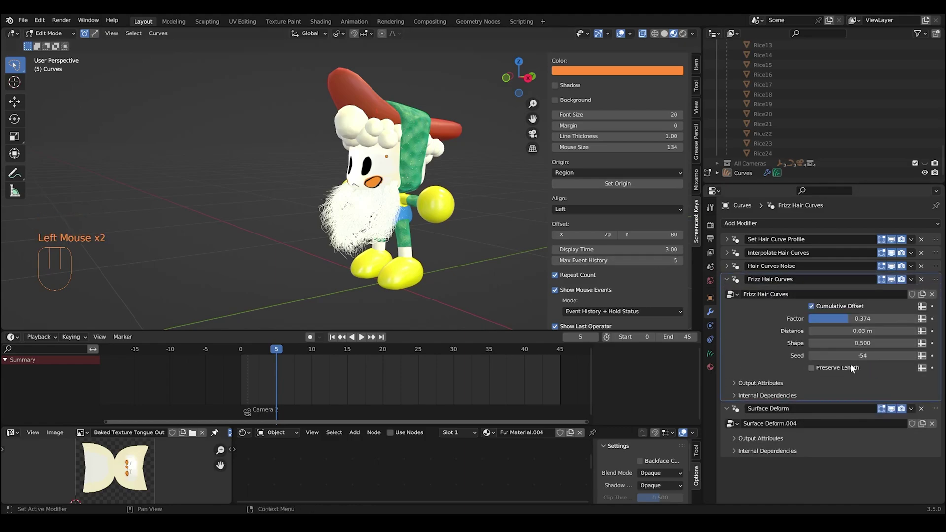
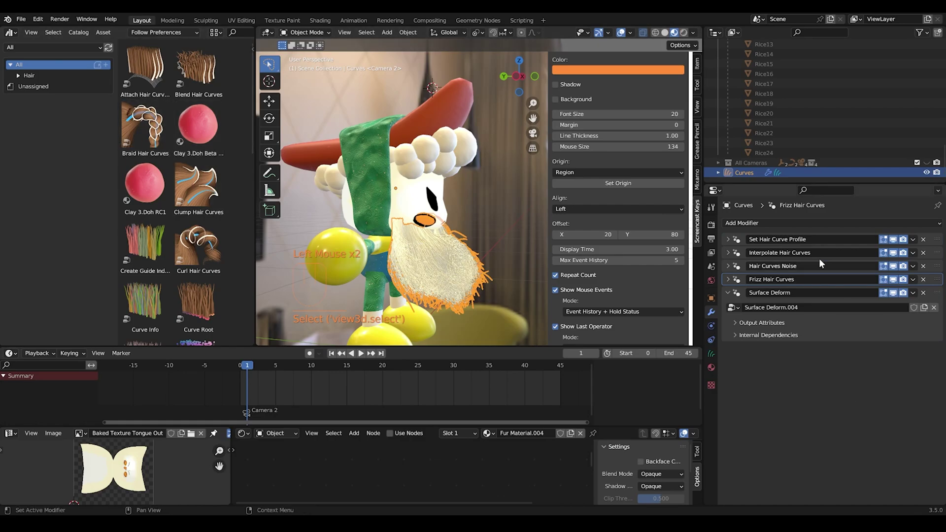
- Add Roll Hair Curves from the asset browser as the beard's sixth modifier with factor 0.592
{"action": "left_click", "coordinate": [729, 295]}
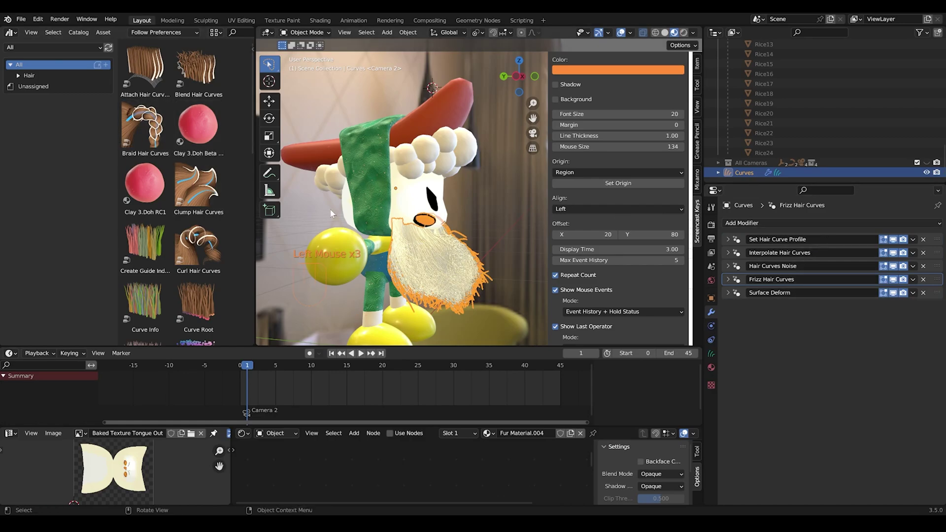
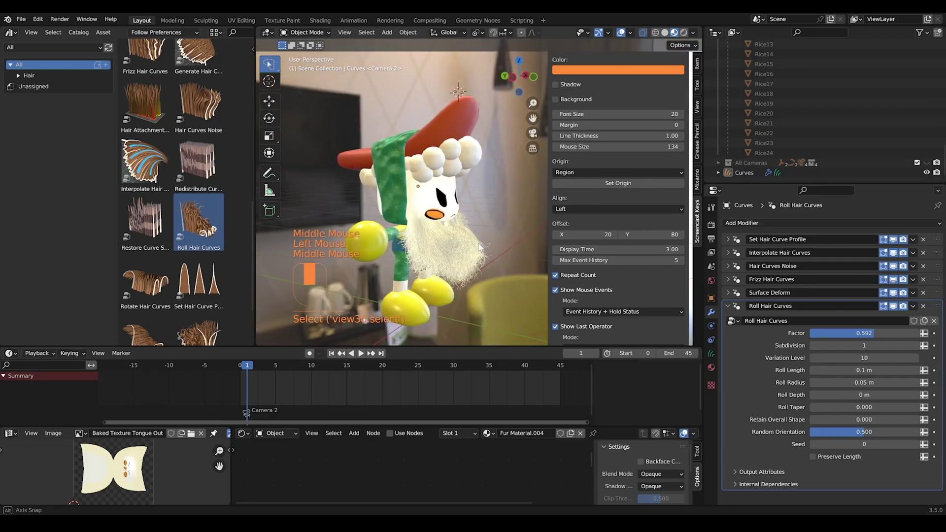
{"action": "left_click", "coordinate": [905, 311]}
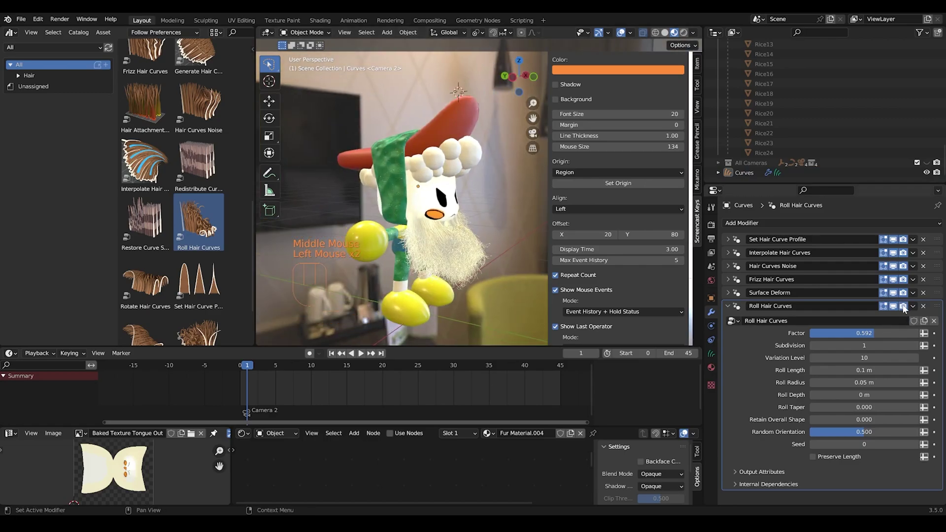
{"action": "left_click", "coordinate": [897, 311]}
{"action": "double_click", "coordinate": [898, 307]}
{"action": "scroll", "scroll_direction": "up", "scroll_amount": 3}
{"action": "left_click_drag", "start_coordinate": [478, 294], "coordinate": [500, 306]}
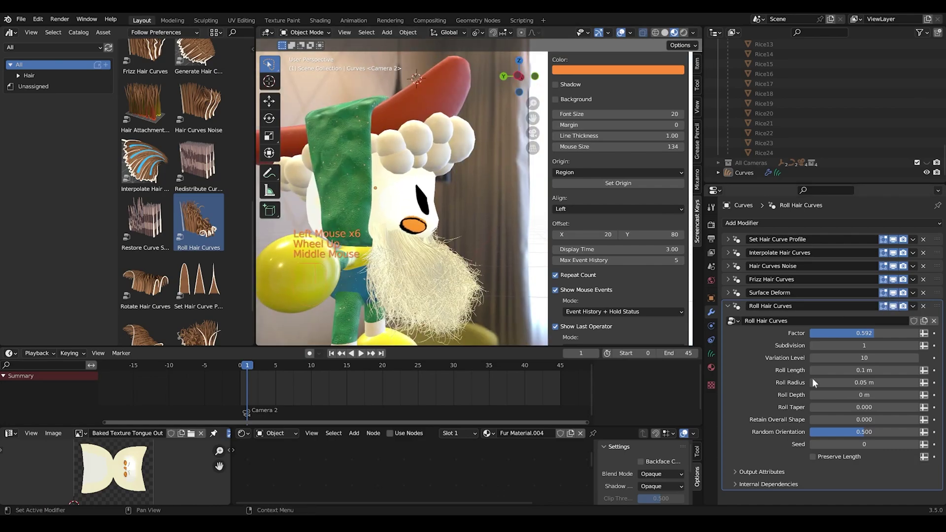
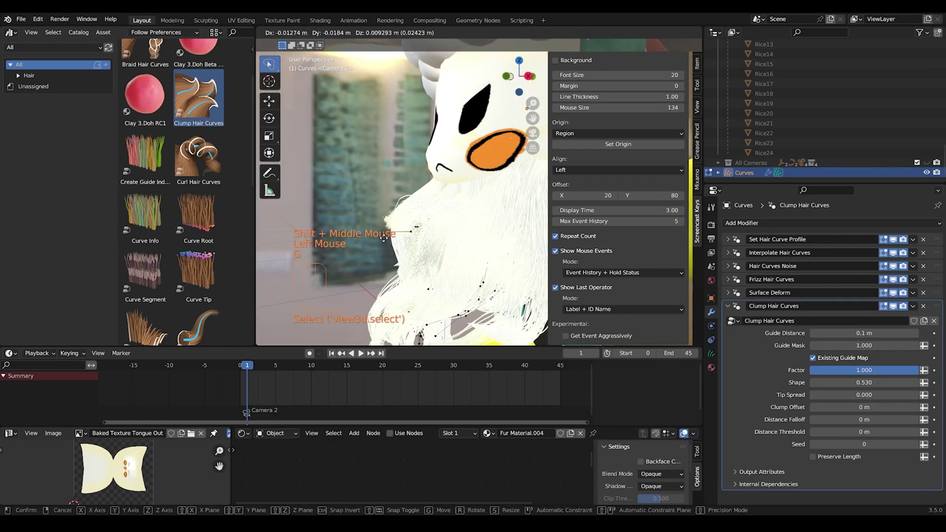
- Move beard curve points with grab and scroll the asset browser toward the Hair catalog
{"action": "key", "text": "g"}
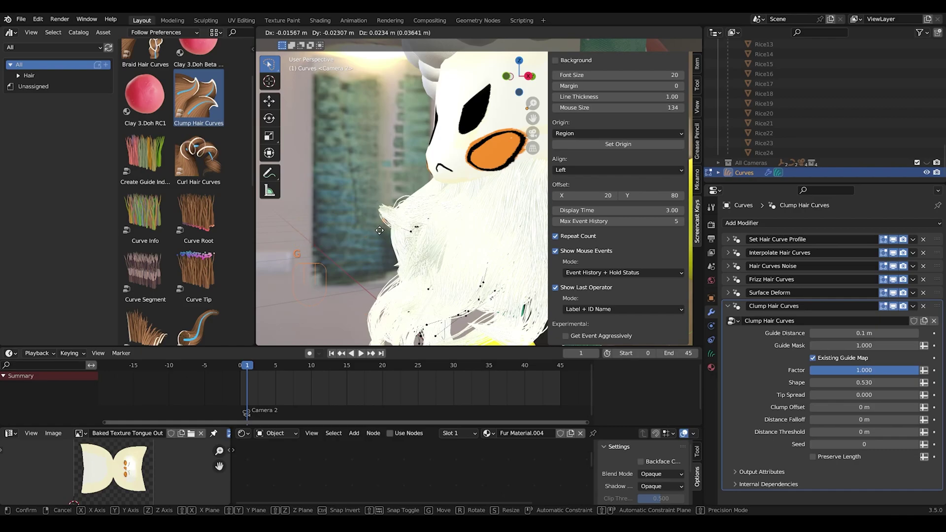
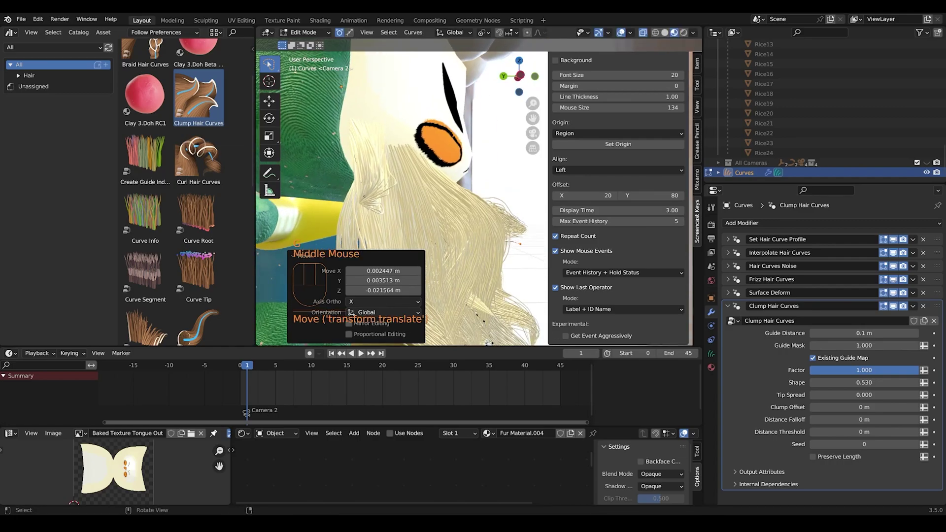
{"action": "scroll", "scroll_direction": "down", "scroll_amount": 3}
{"action": "scroll", "scroll_direction": "down", "scroll_amount": 3}
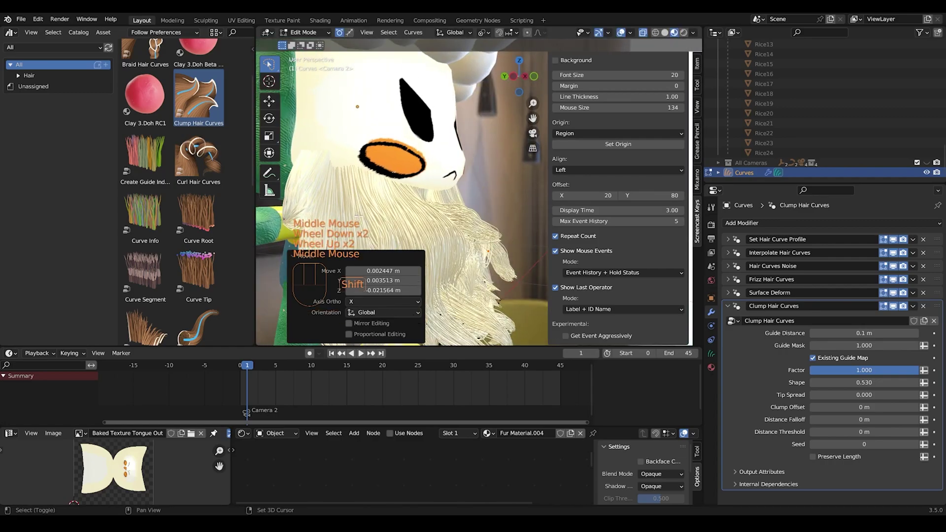
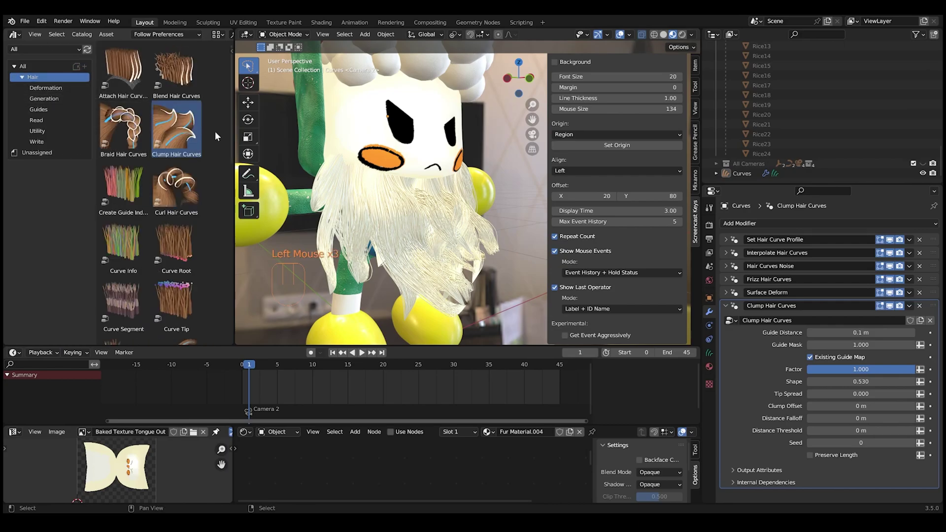
- Select the Deformation catalog under Hair so only hair deformation assets are listed
{"action": "left_click", "coordinate": [54, 96]}
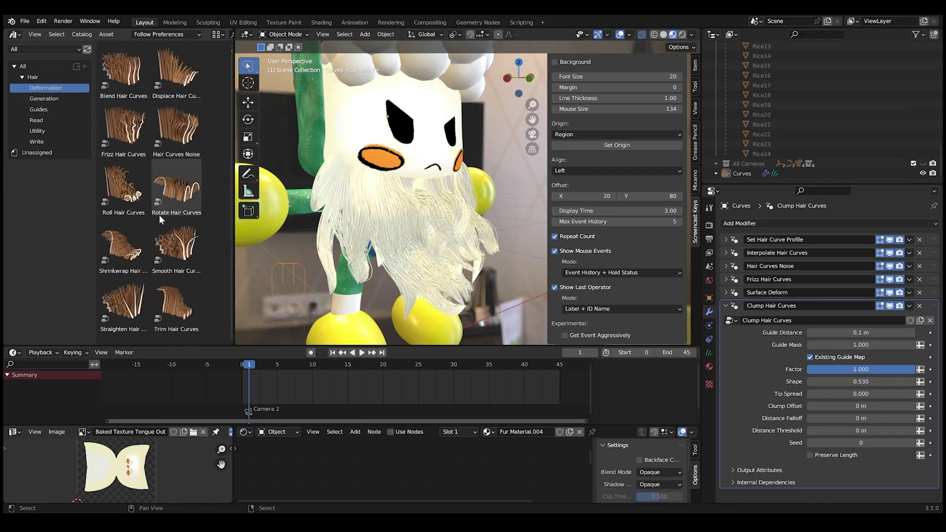
{"action": "scroll", "scroll_direction": "down", "scroll_amount": 3}
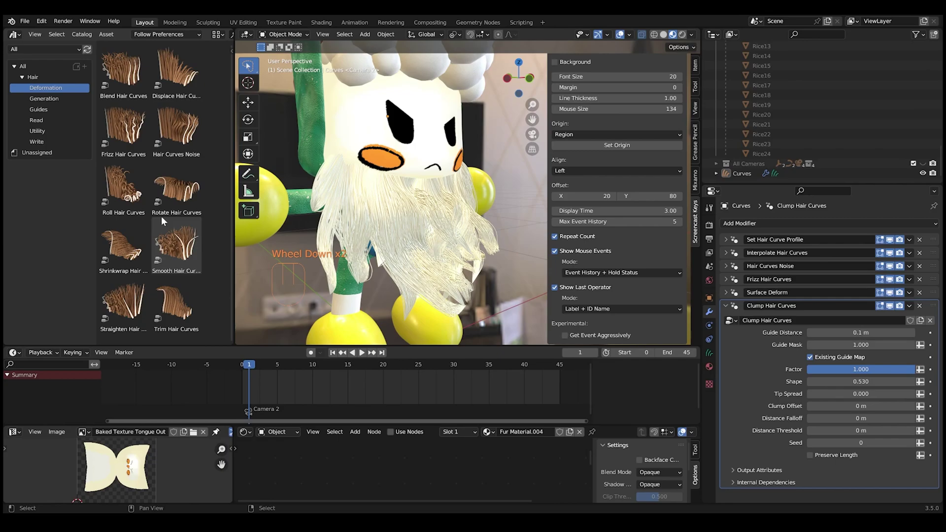